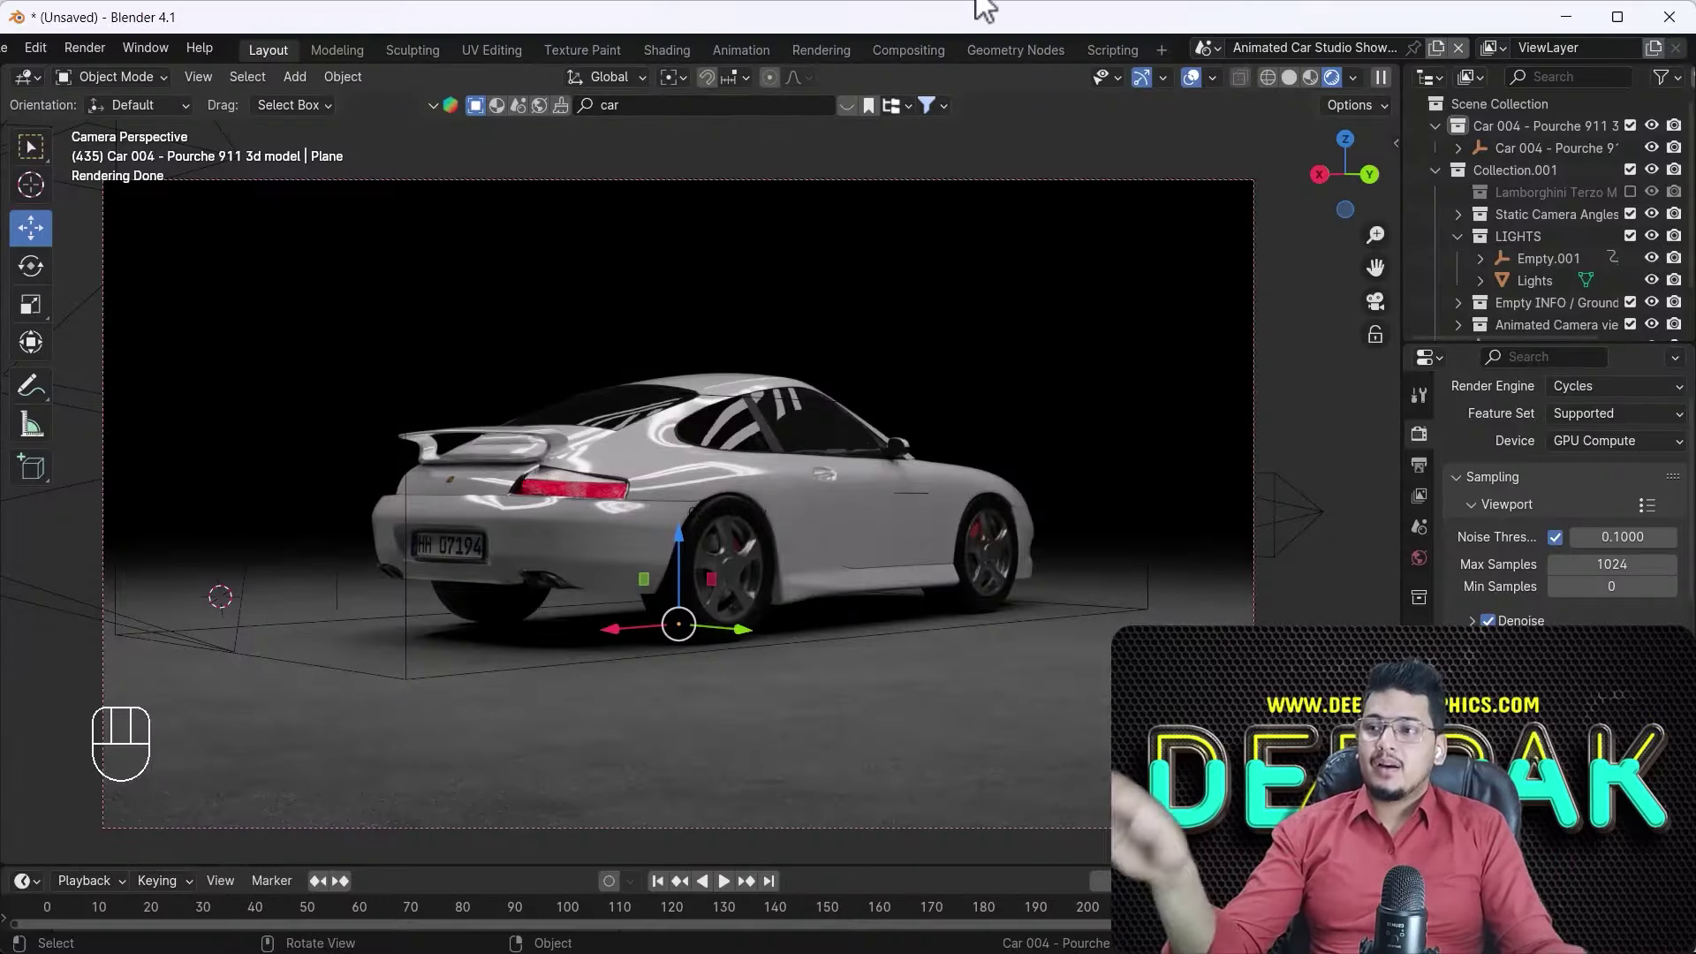
- Switch the camera viewport to Solid shading and play the camera animation
key("space")
left_click(665, 888)
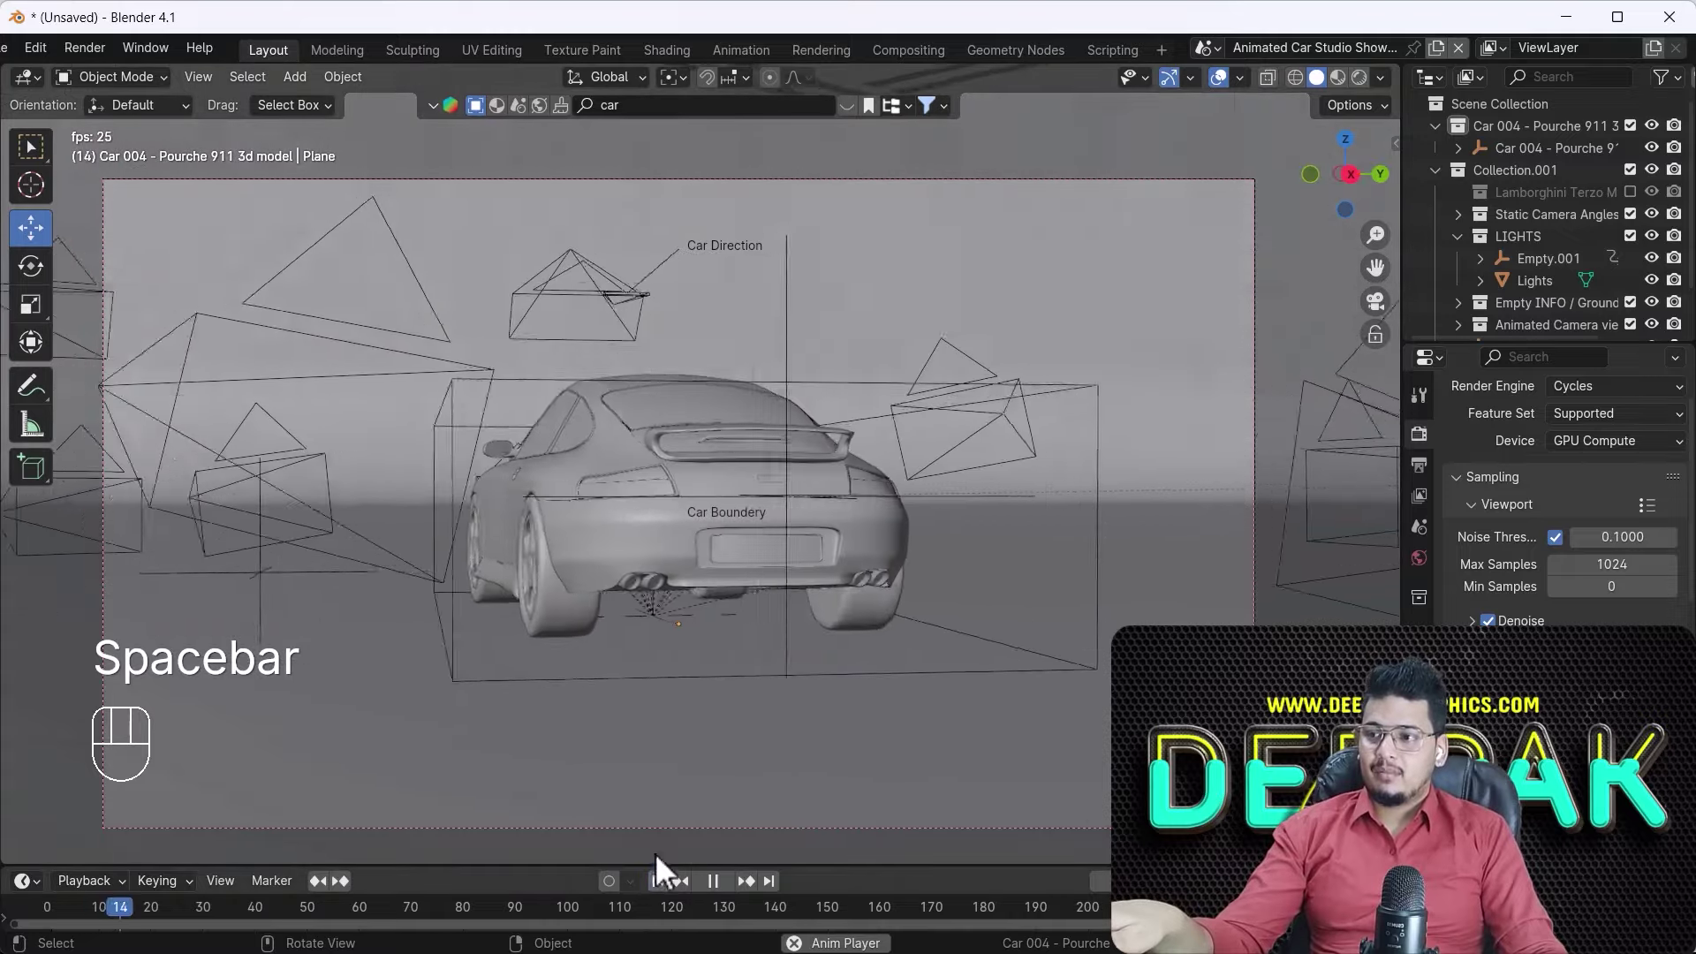
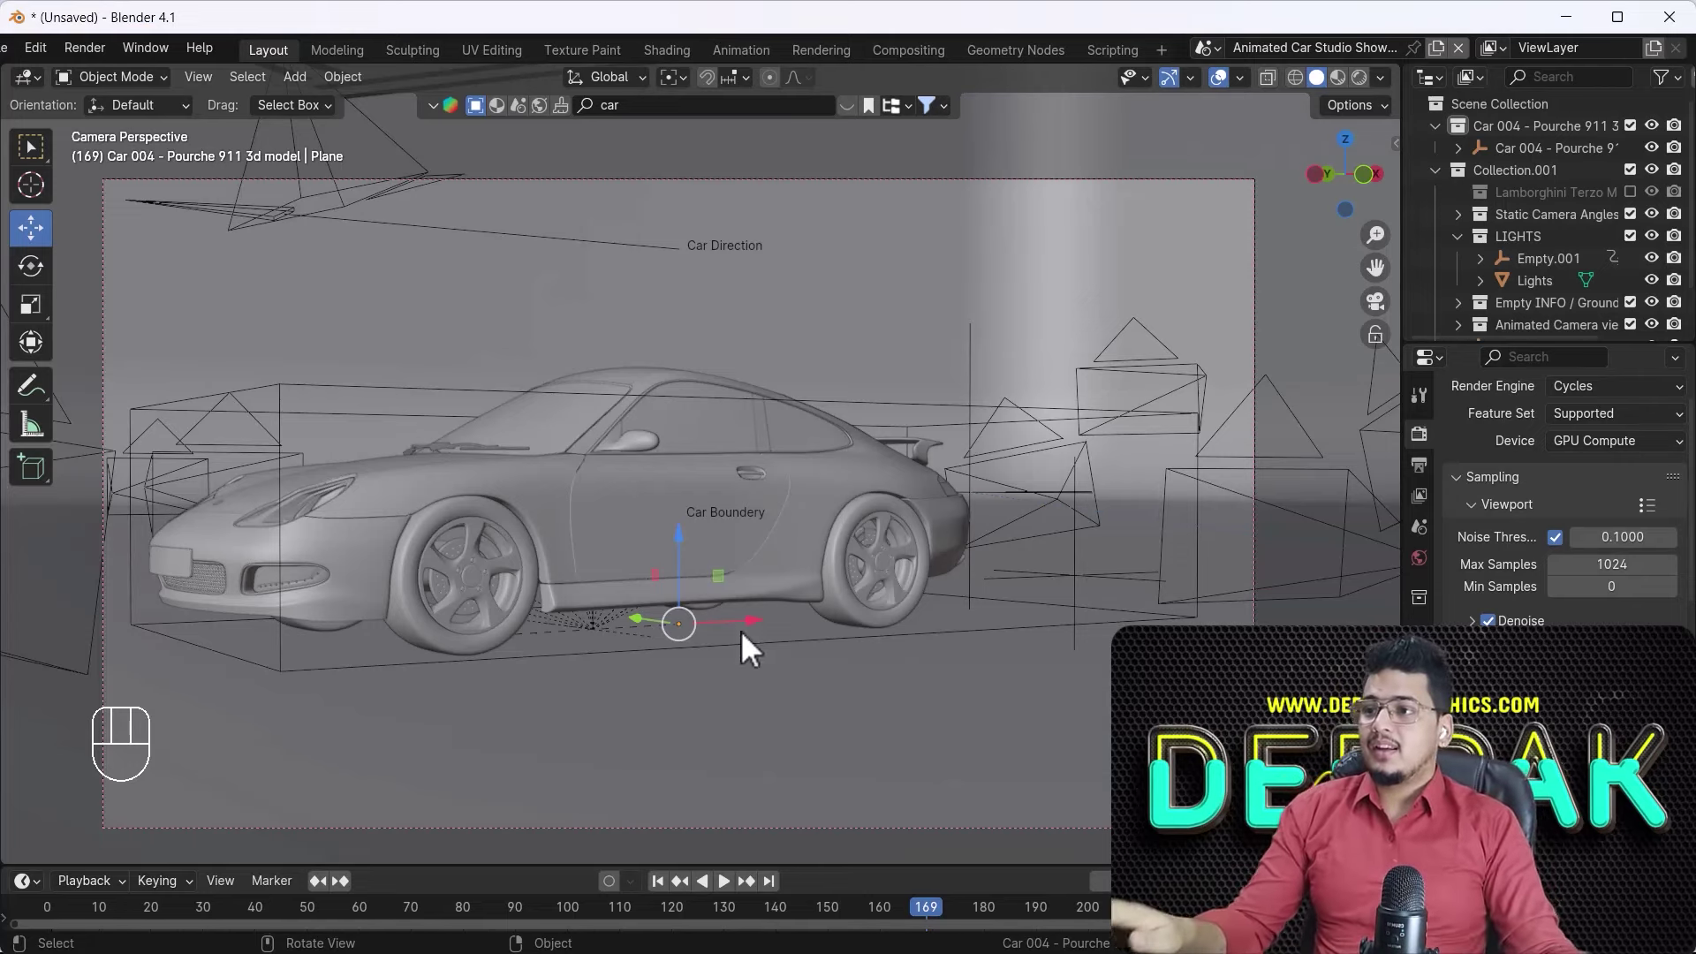
- Leave the camera view and orbit, zoom and pan to reveal the scene's camera and light rigs
left_click_drag(611, 926, 609, 833)
key("KP_0")
left_click_drag(719, 660, 744, 738)
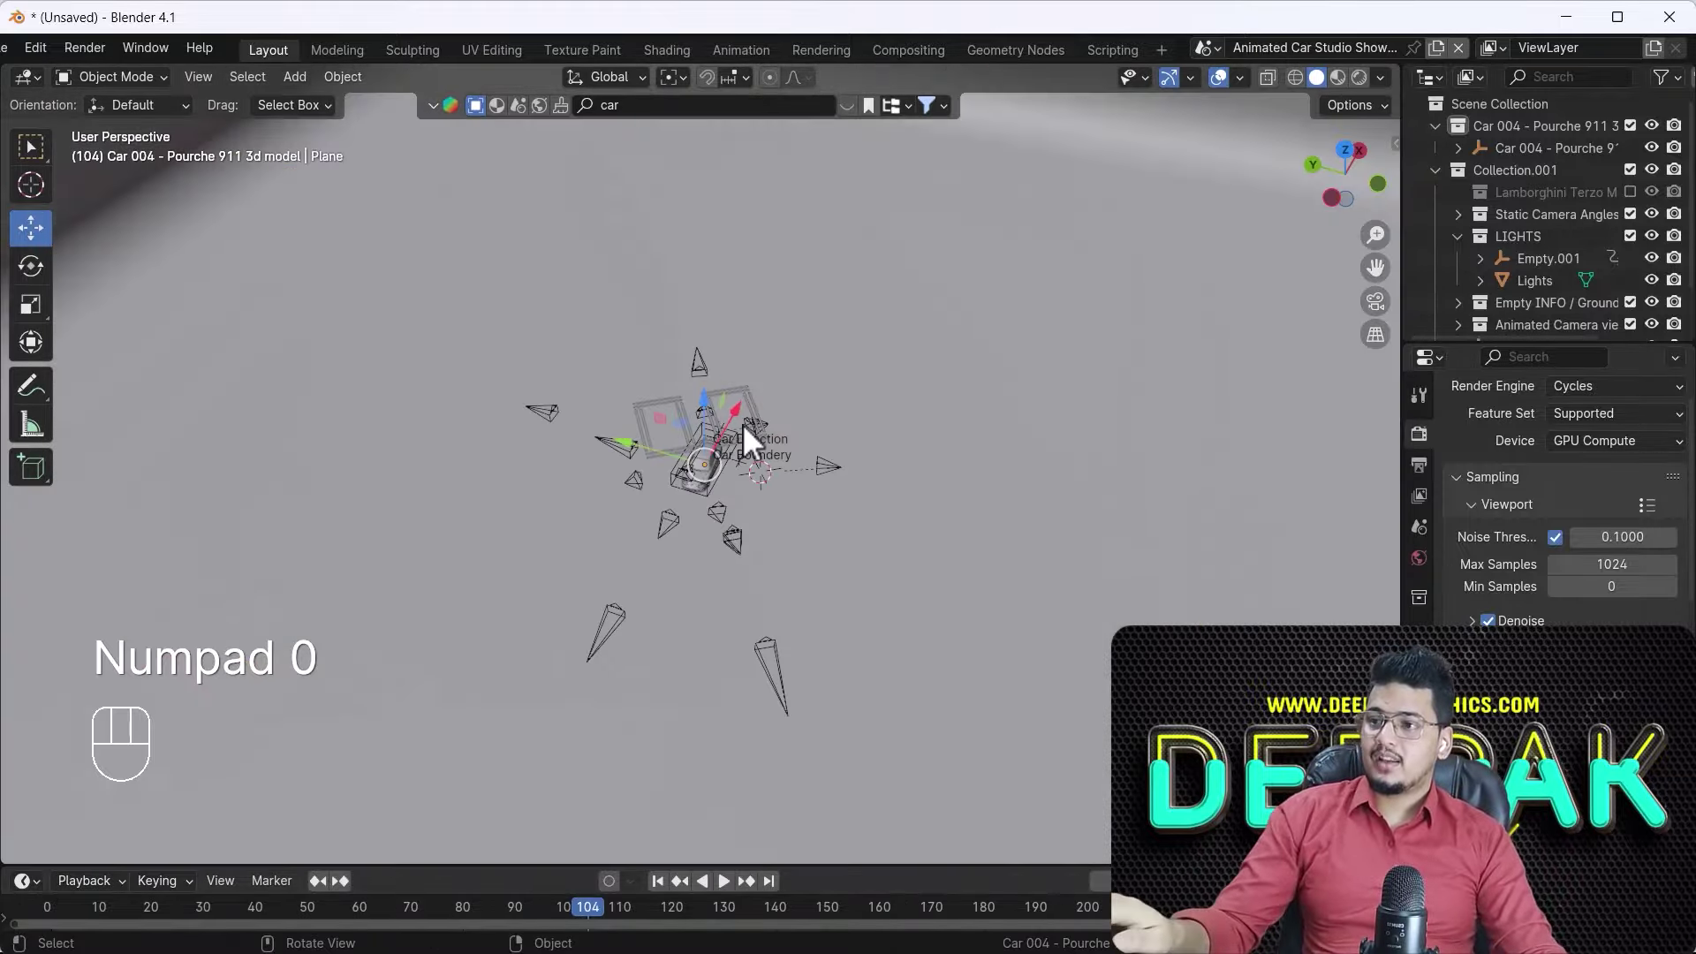
left_click_drag(776, 776, 720, 751)
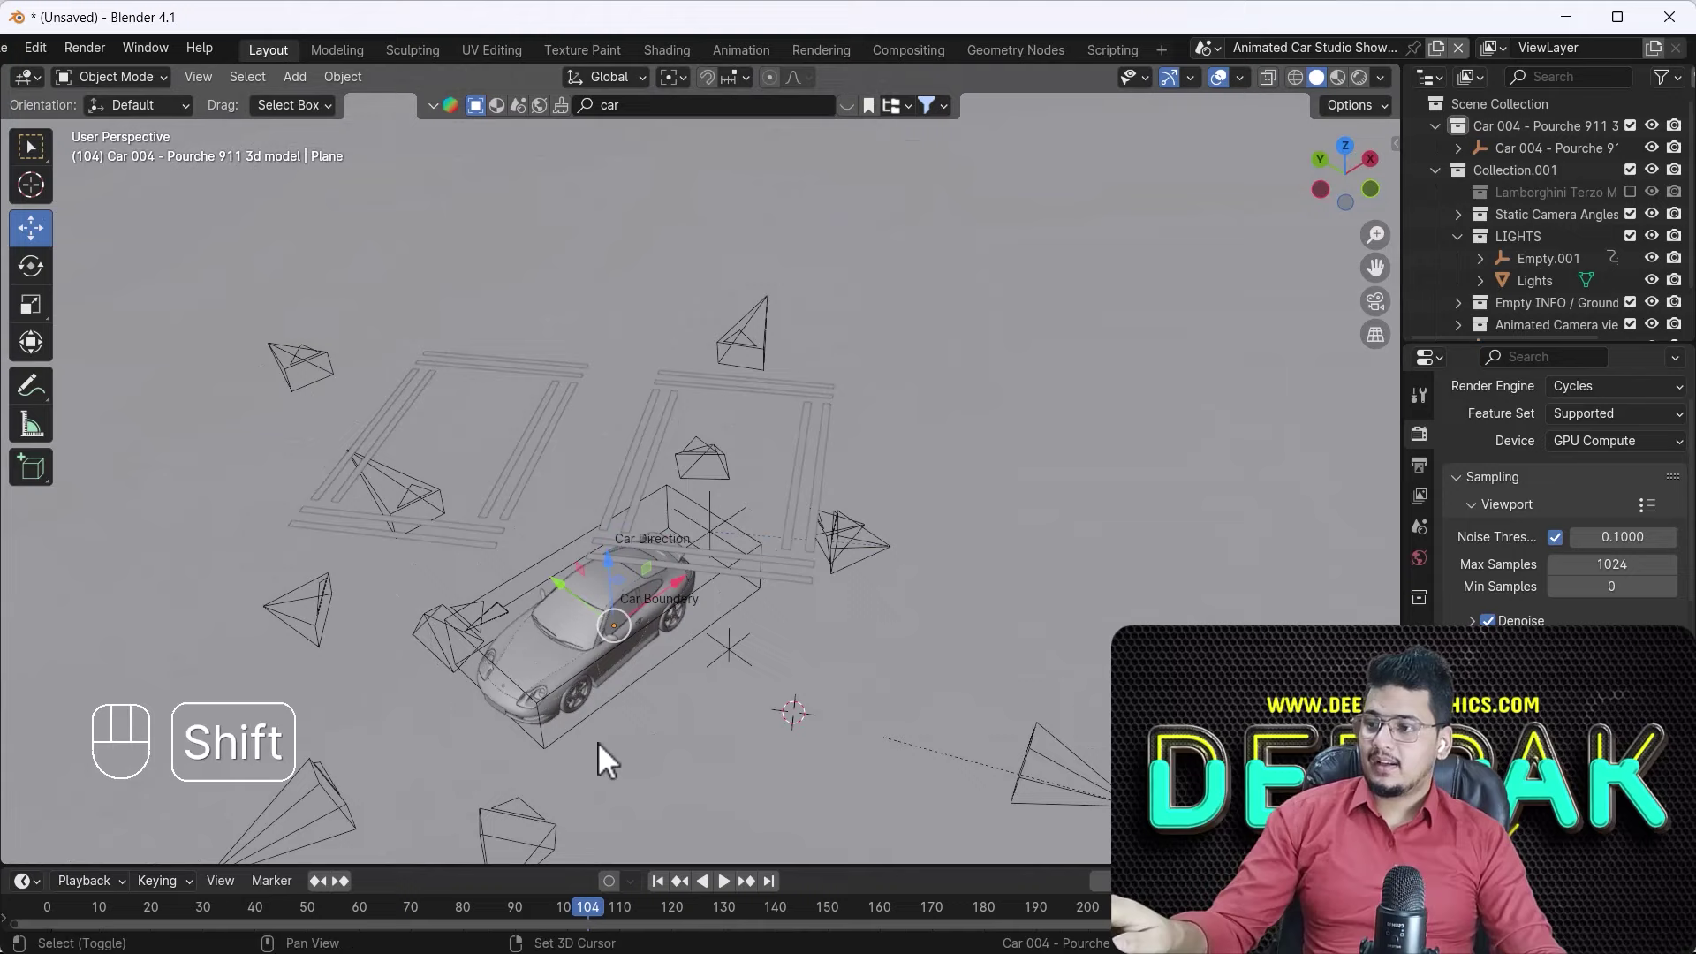
left_click_drag(605, 743, 670, 538)
left_click(615, 556)
left_click_drag(707, 623, 653, 546)
left_click_drag(728, 632, 673, 621)
left_click_drag(668, 603, 675, 602)
- Toggle playback while orbiting the car and select the Wheel Shoot.001 camera
key("space")
key("space")
left_click_drag(918, 505, 877, 515)
middle_click(927, 571)
key("space")
key("space")
left_click(929, 572)
left_click(932, 571)
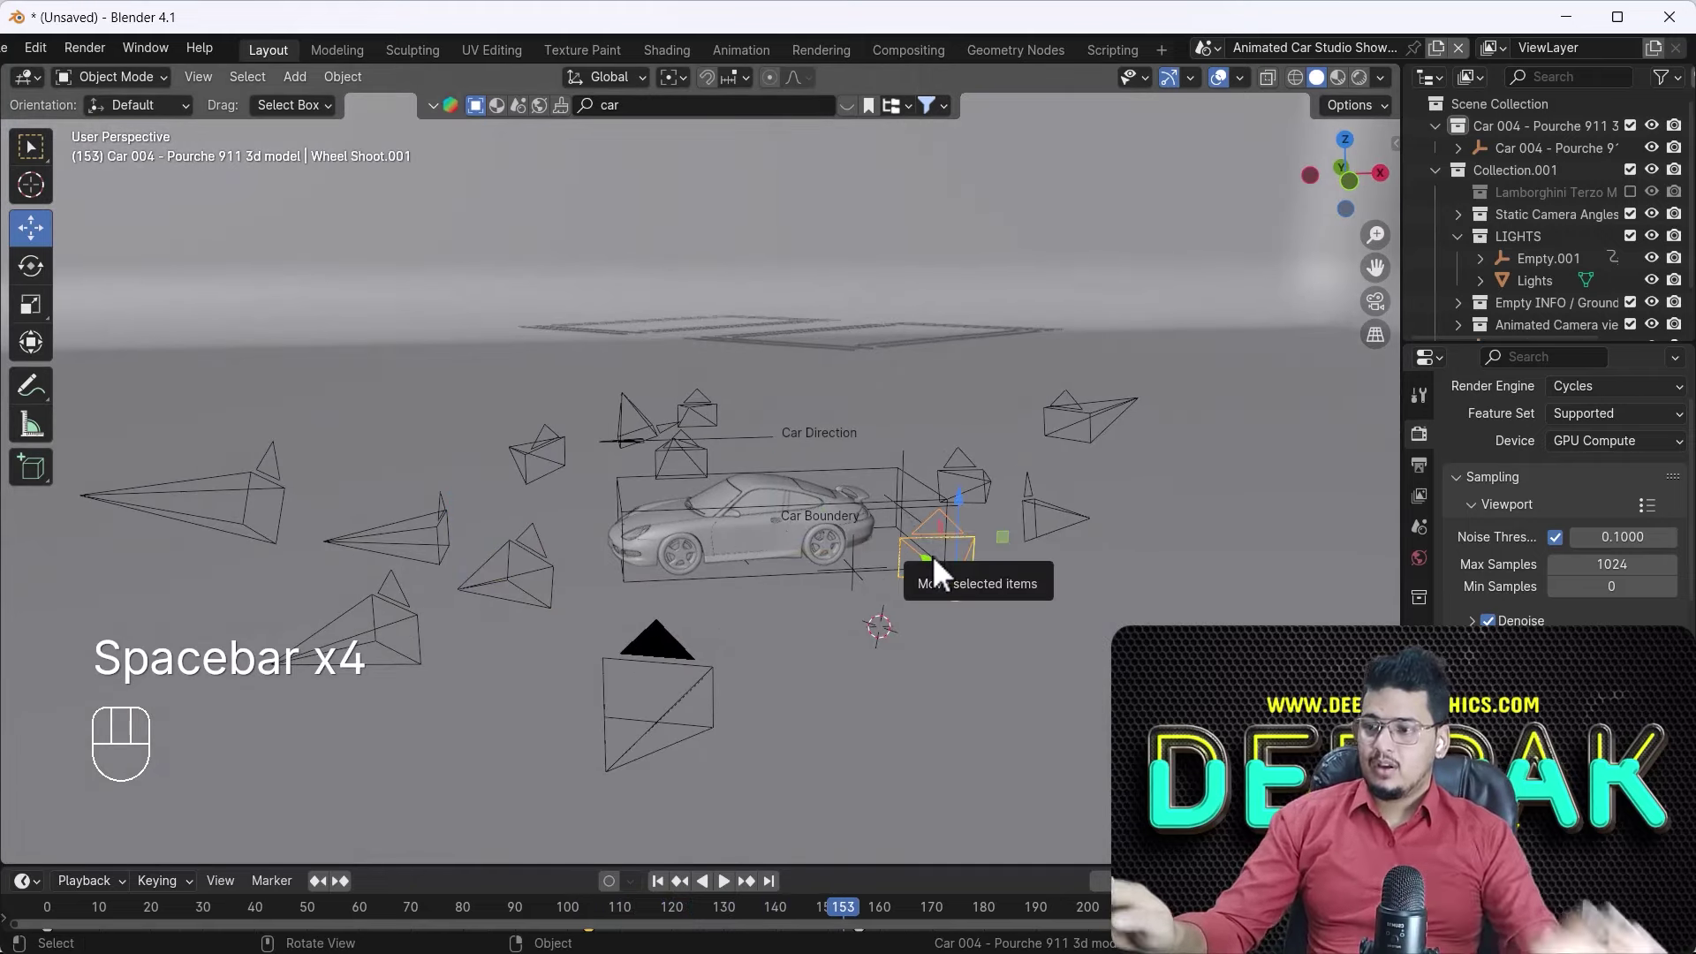
- View through the Wheel Shoot.001 camera, play its shot, then return to the free view
key("ctrl+KP_0")
key("space")
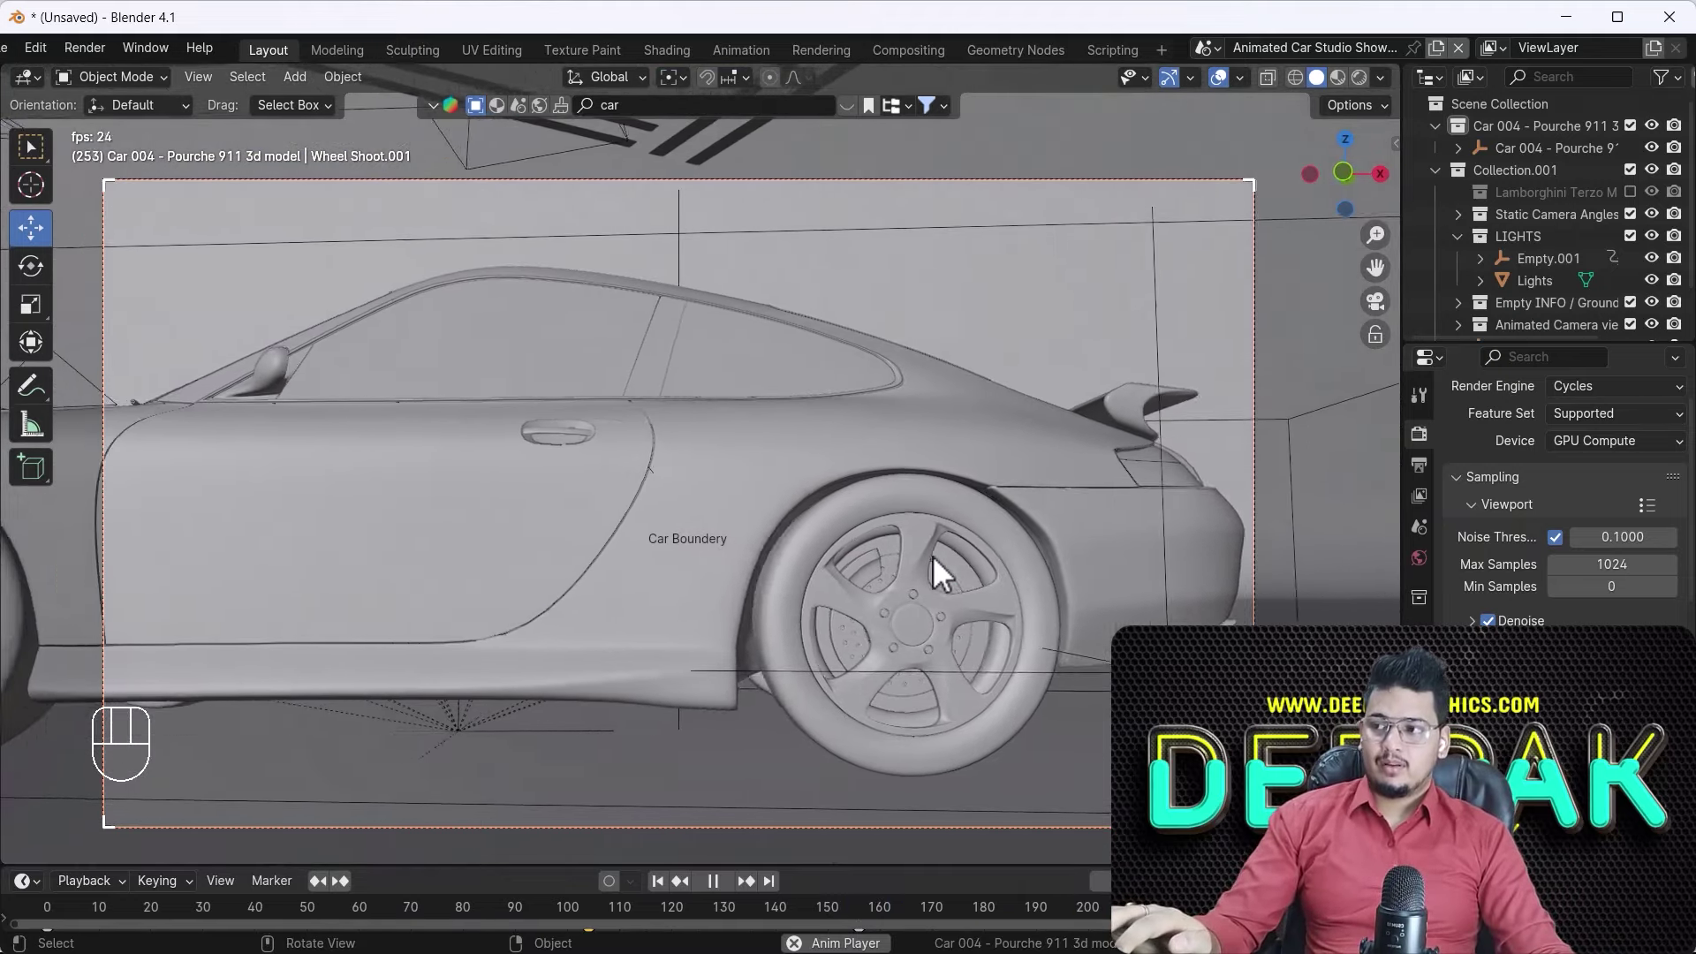
key("space")
key("KP_0")
key("space")
key("space")
- Make the Over the top .001 camera active and preview its animation from an earlier frame
left_click(805, 411)
key("ctrl+KP_0")
key("space")
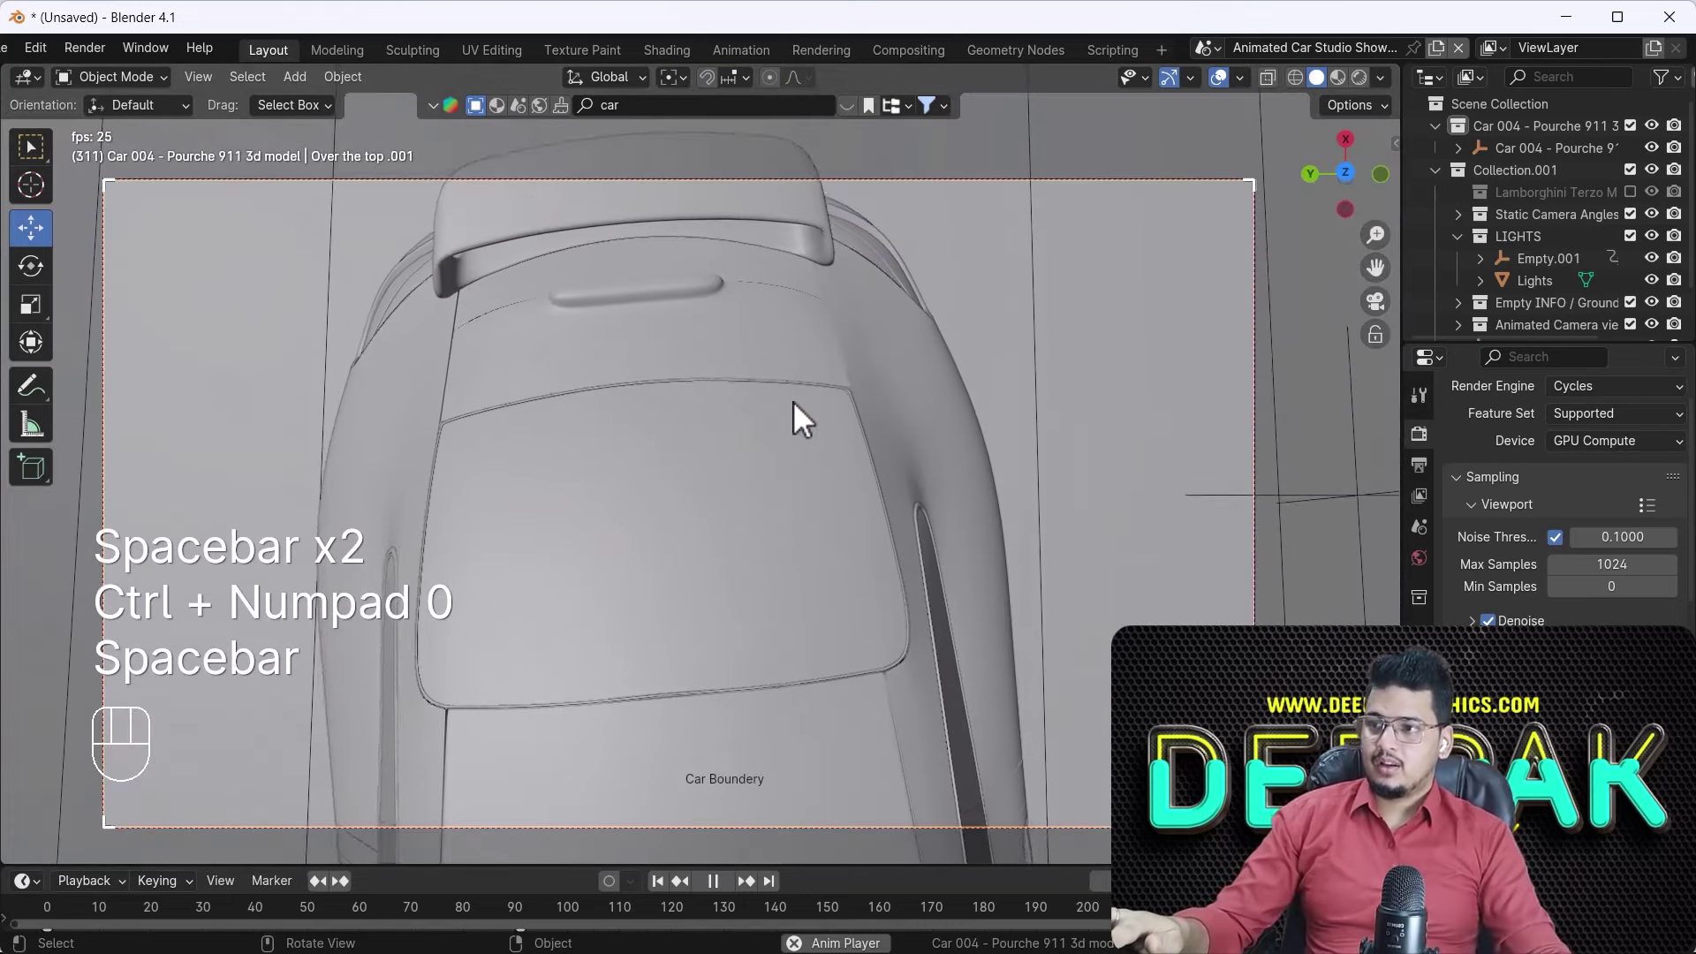
key("space")
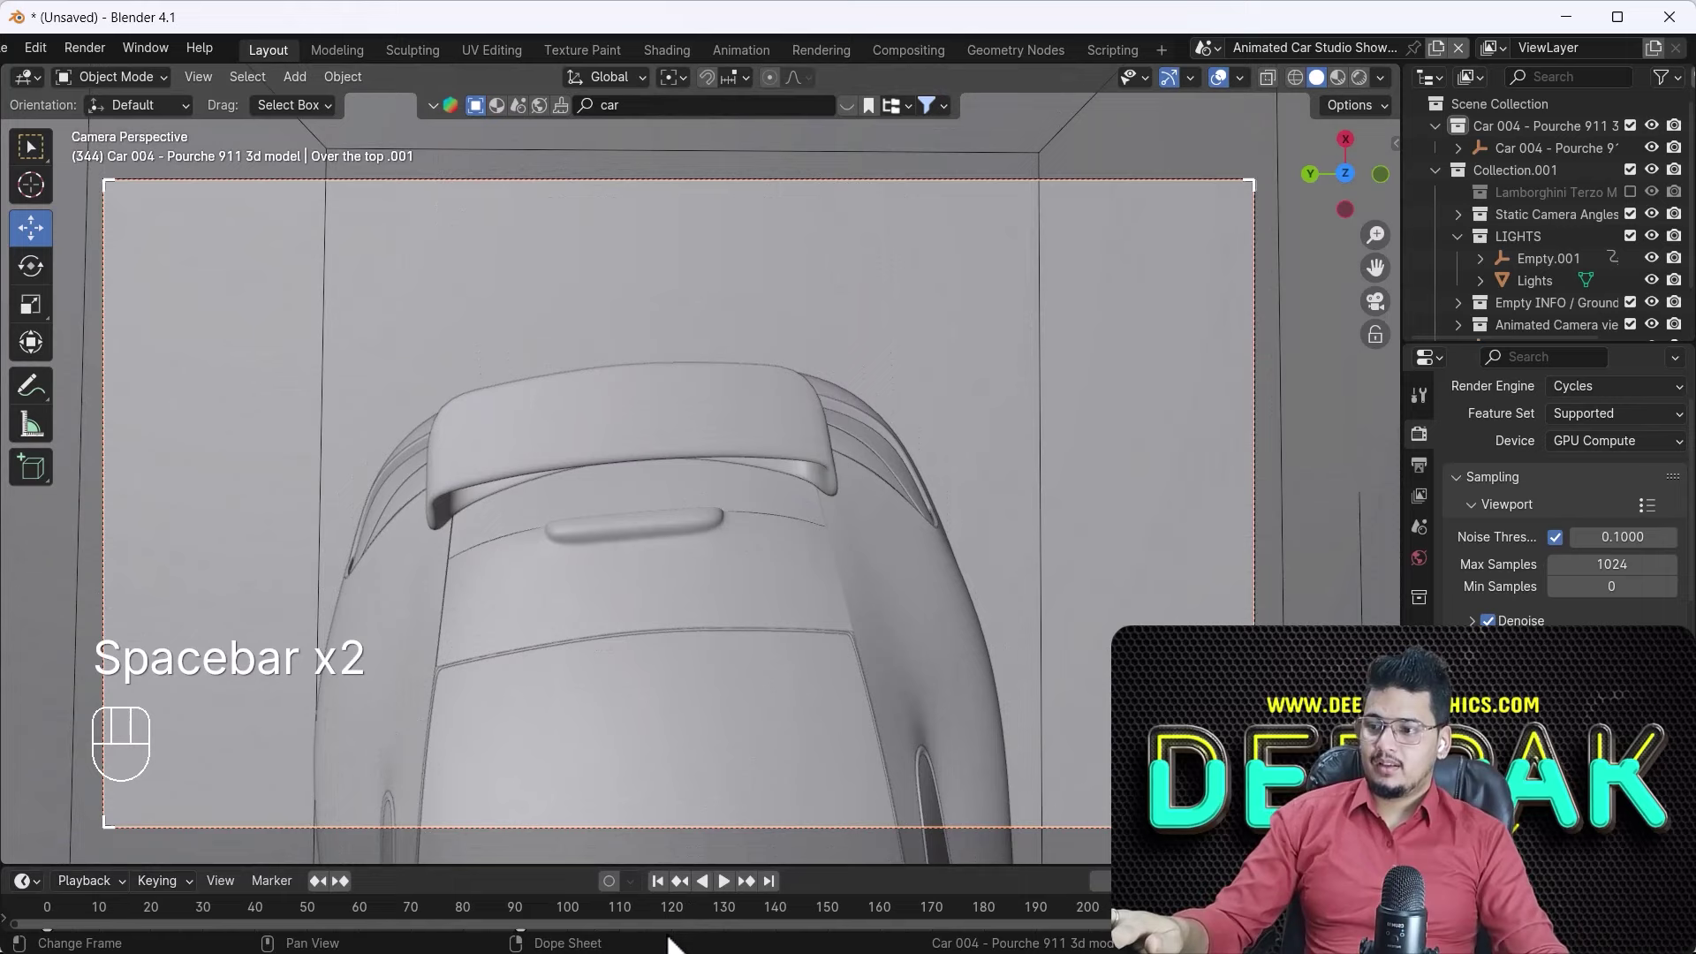
left_click(665, 886)
key("space")
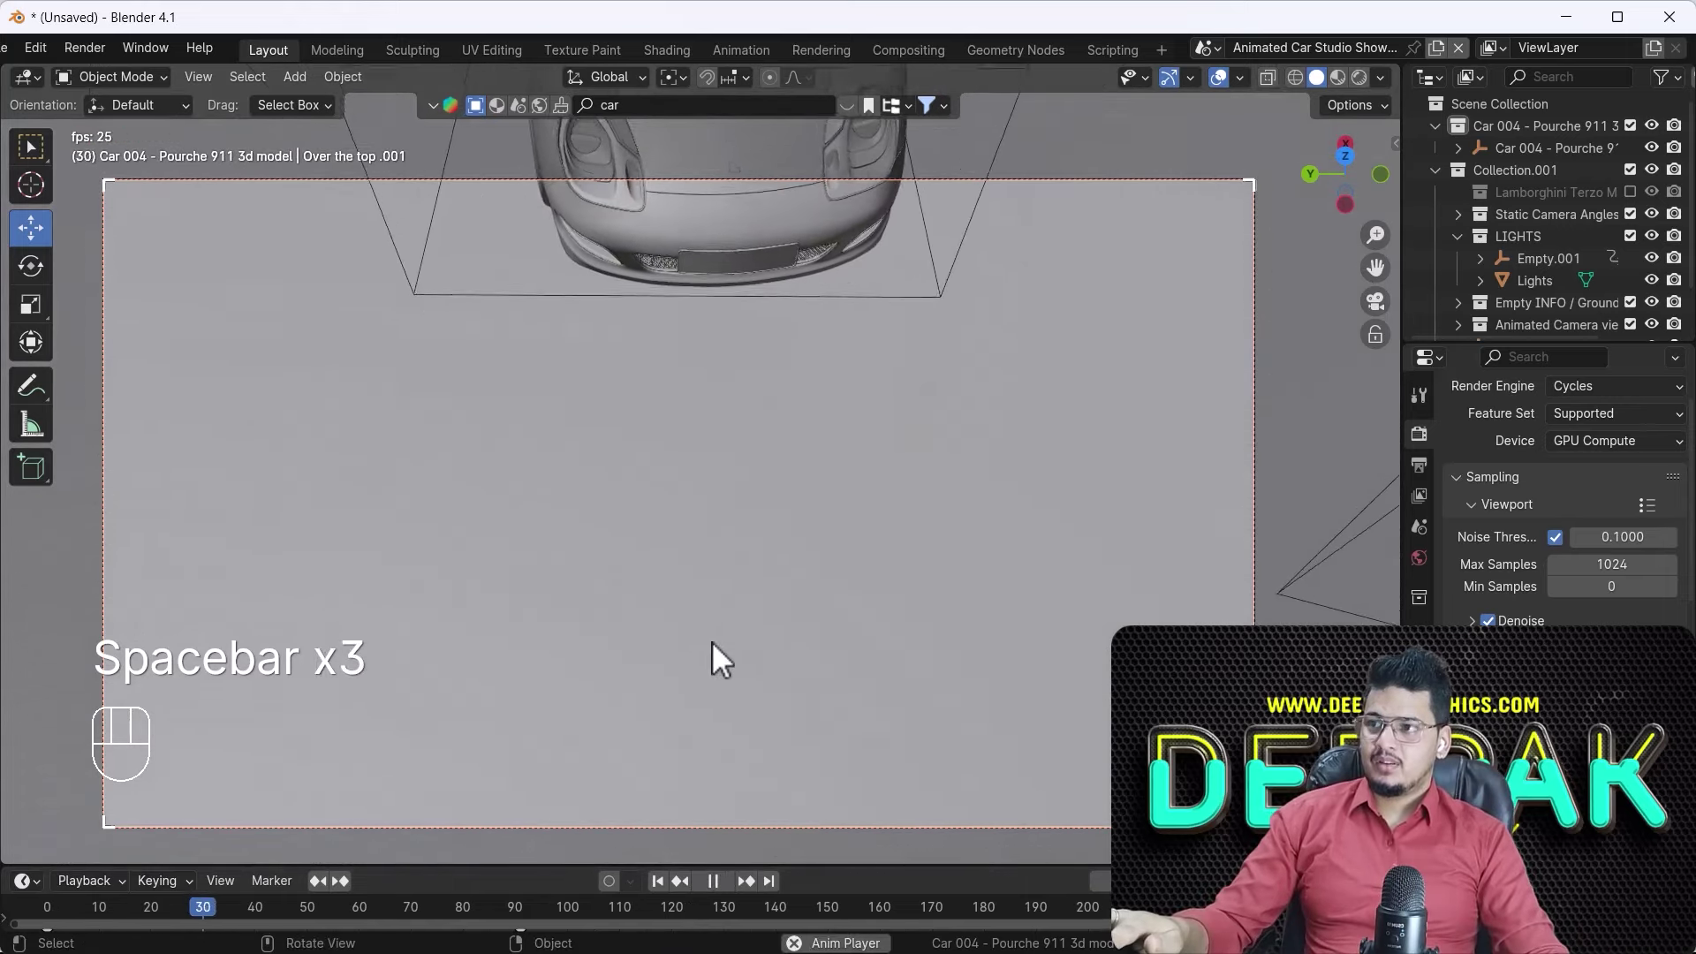
left_click_drag(796, 638, 824, 714)
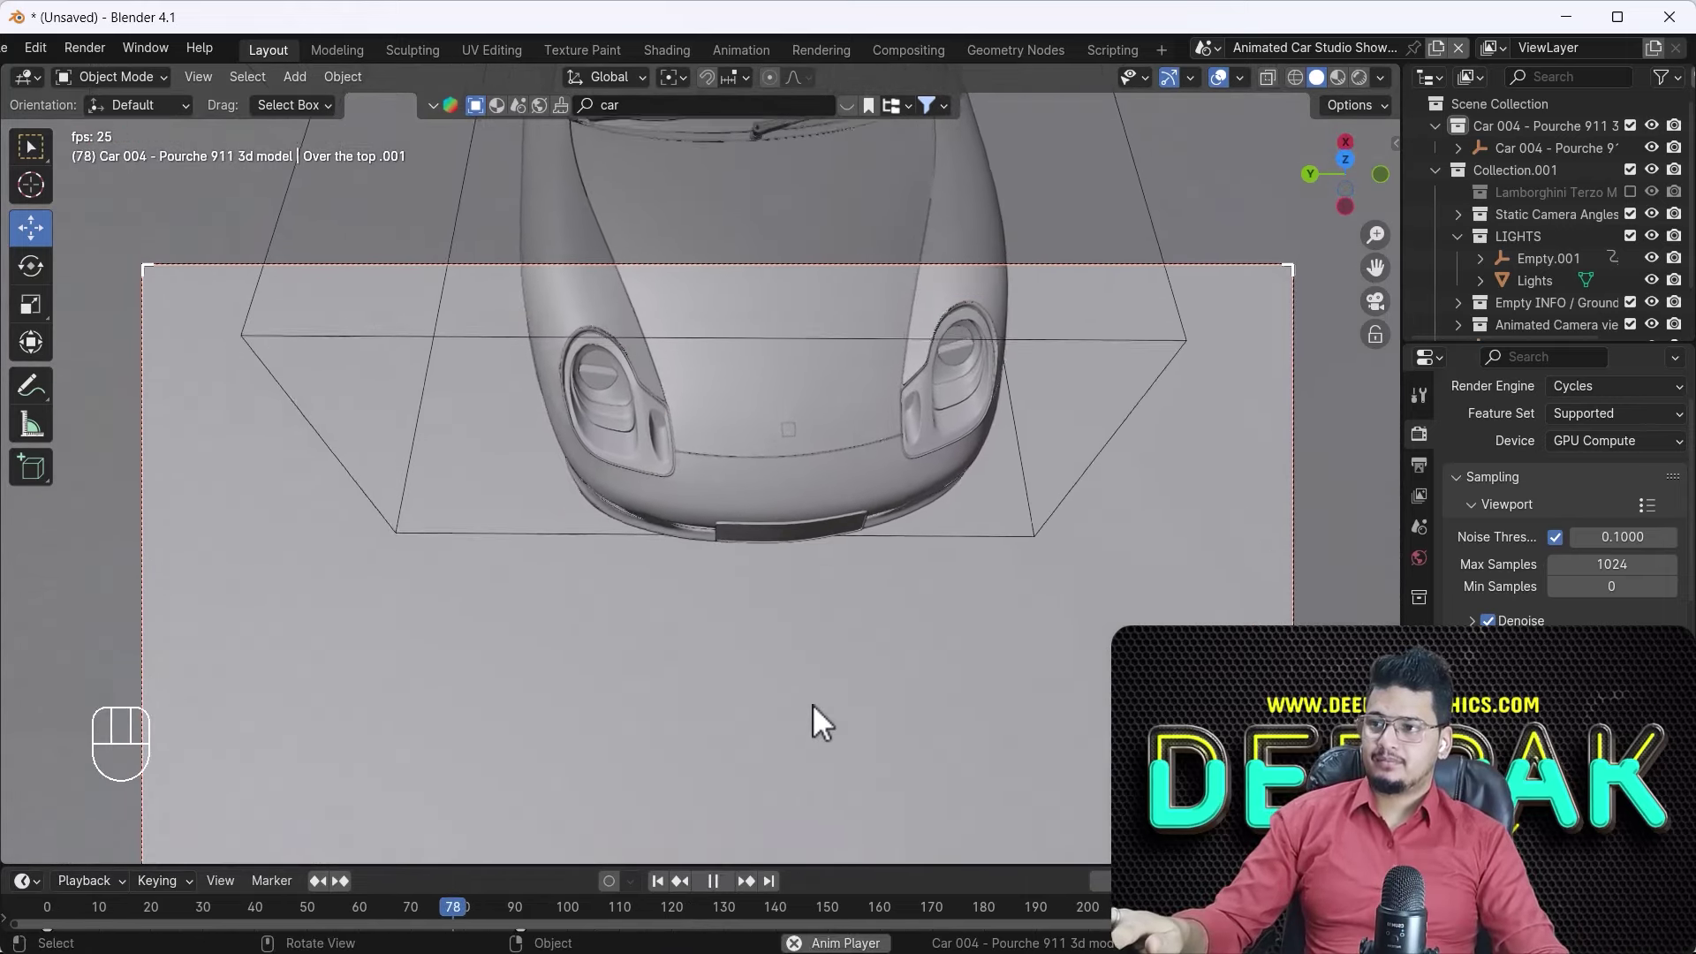
key("space")
- Leave the overhead camera view and play the animation from outside the camera
key("KP_0")
key("space")
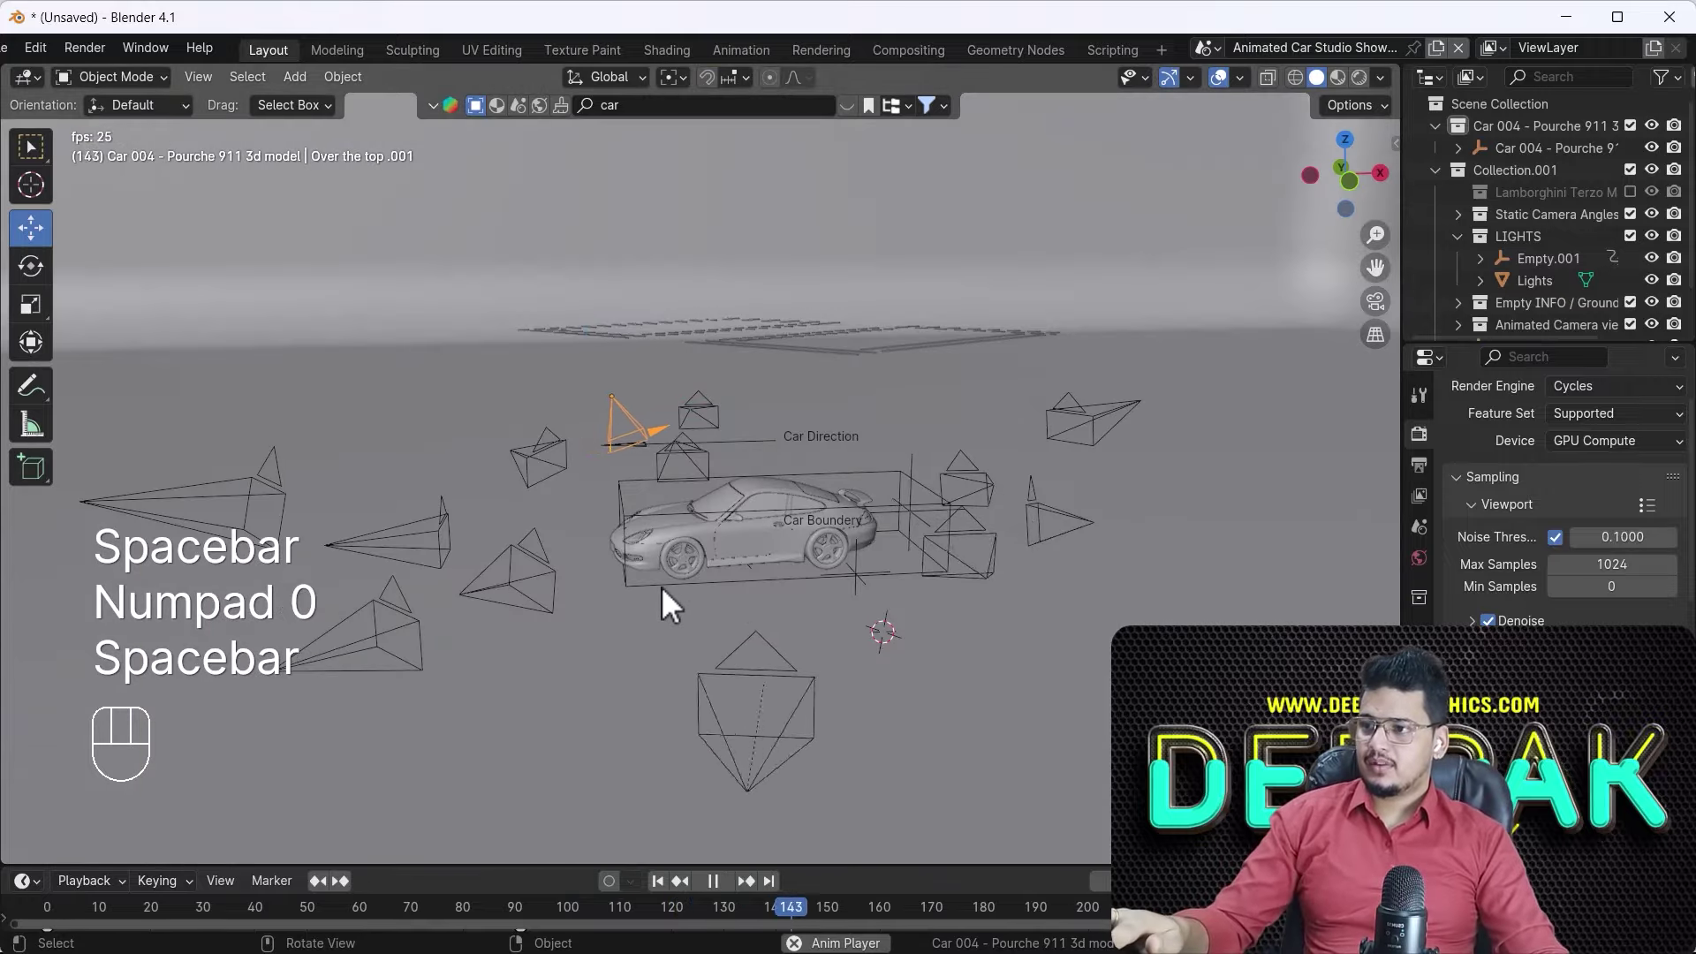
key("space")
left_click(674, 887)
key("space")
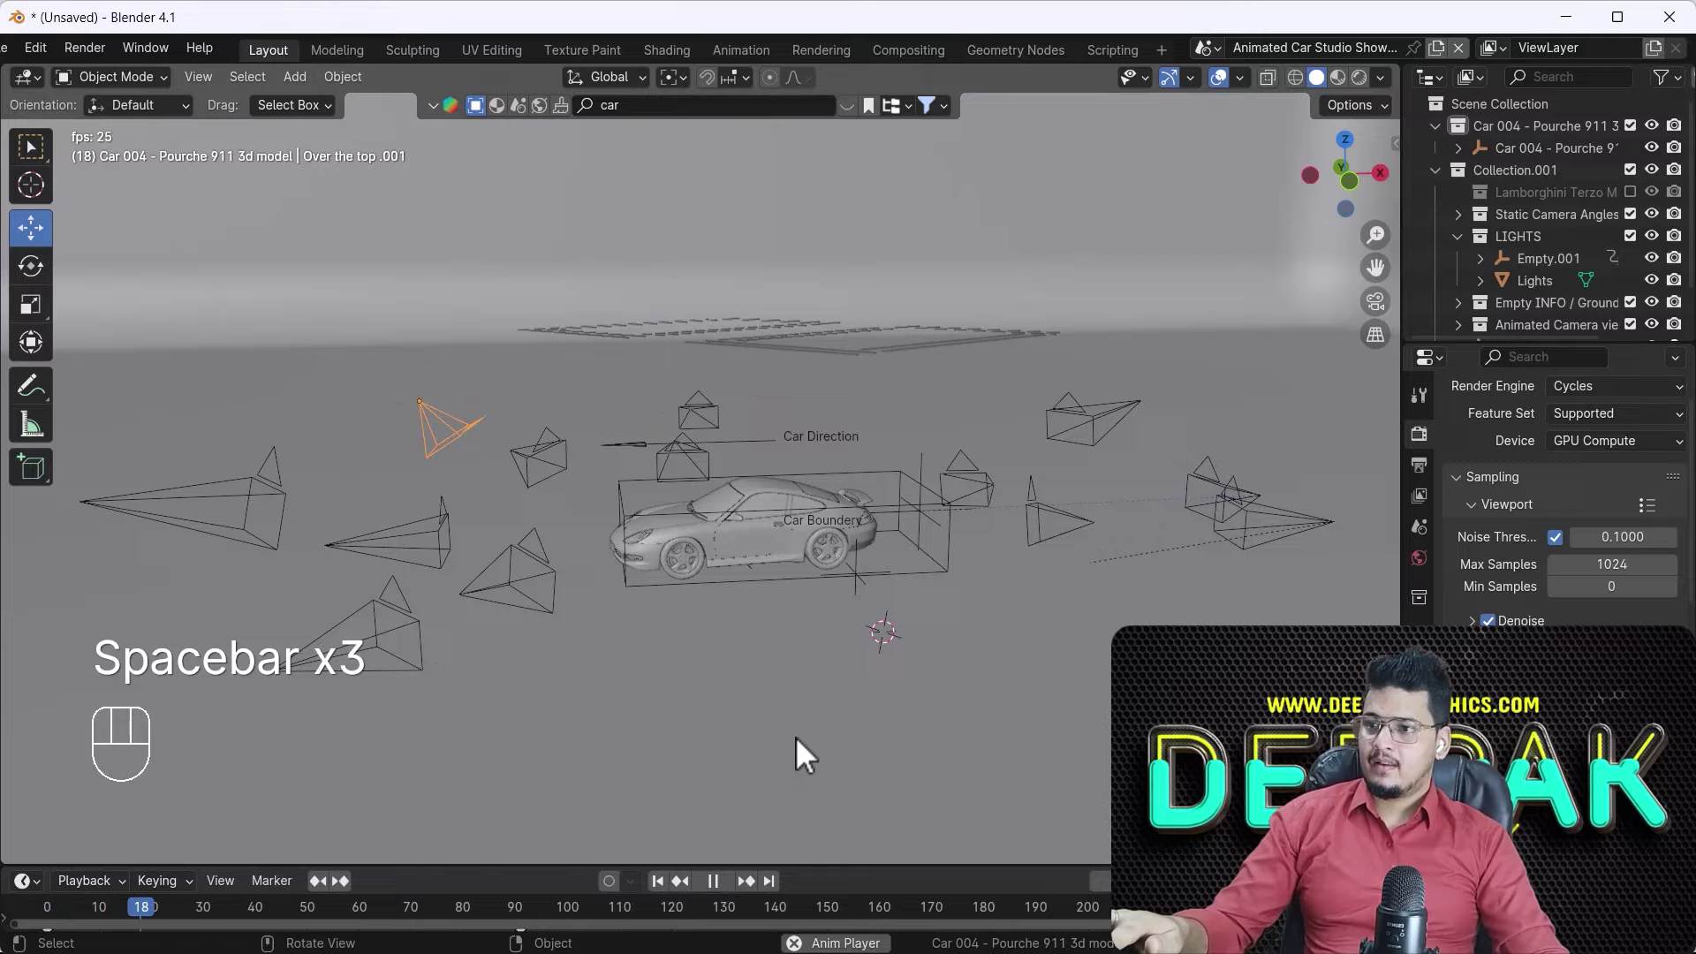
key("space")
- Look through Wheel Shoot.001 again, play its shot, stop and rewind the timeline to frame 1
left_click(1205, 498)
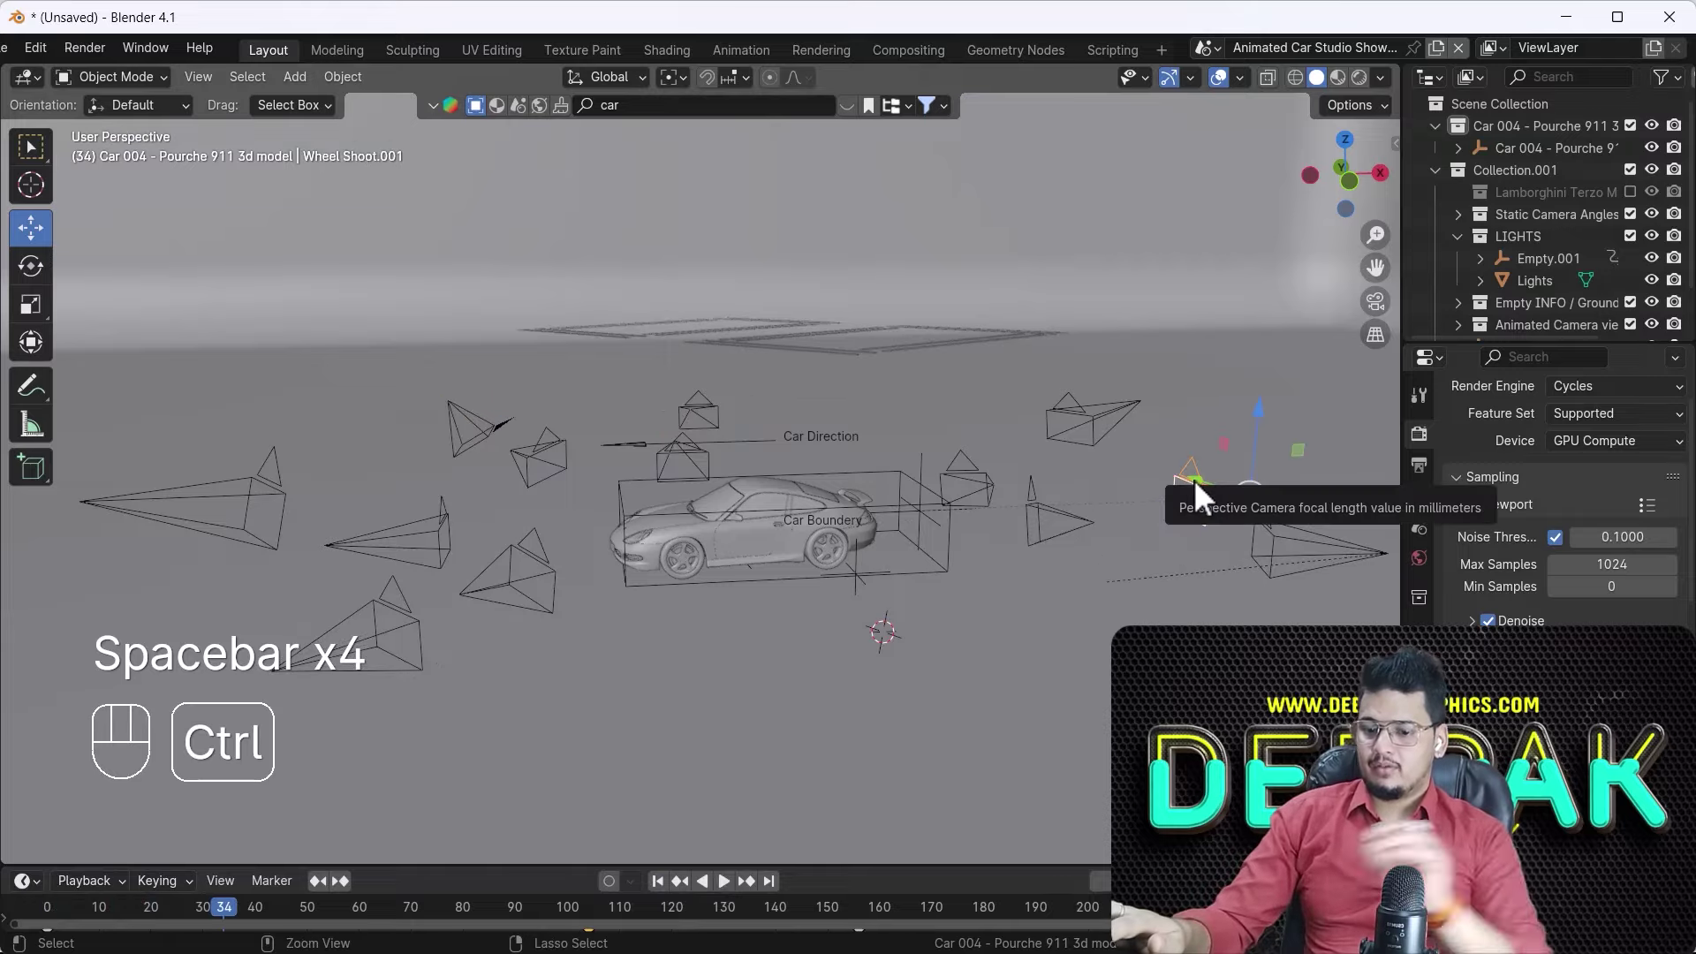
key("ctrl+KP_0")
key("space")
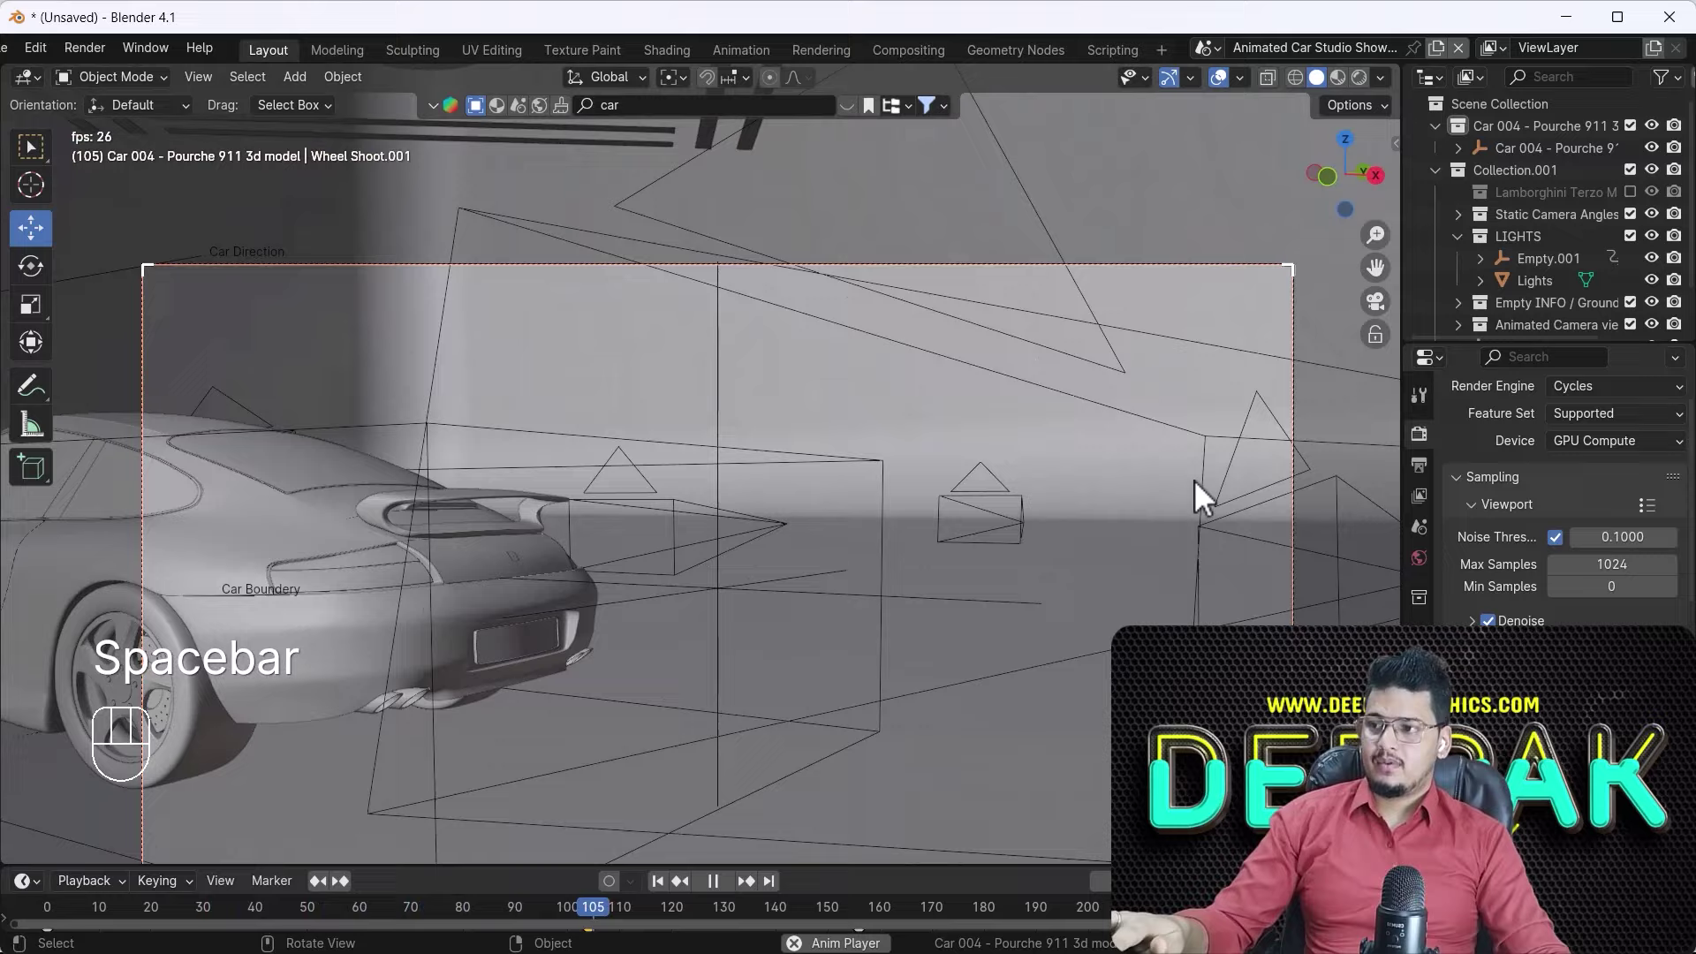
left_click(1242, 590)
key("space")
left_click(657, 898)
left_click(665, 899)
key("KP_0")
key("KP_0")
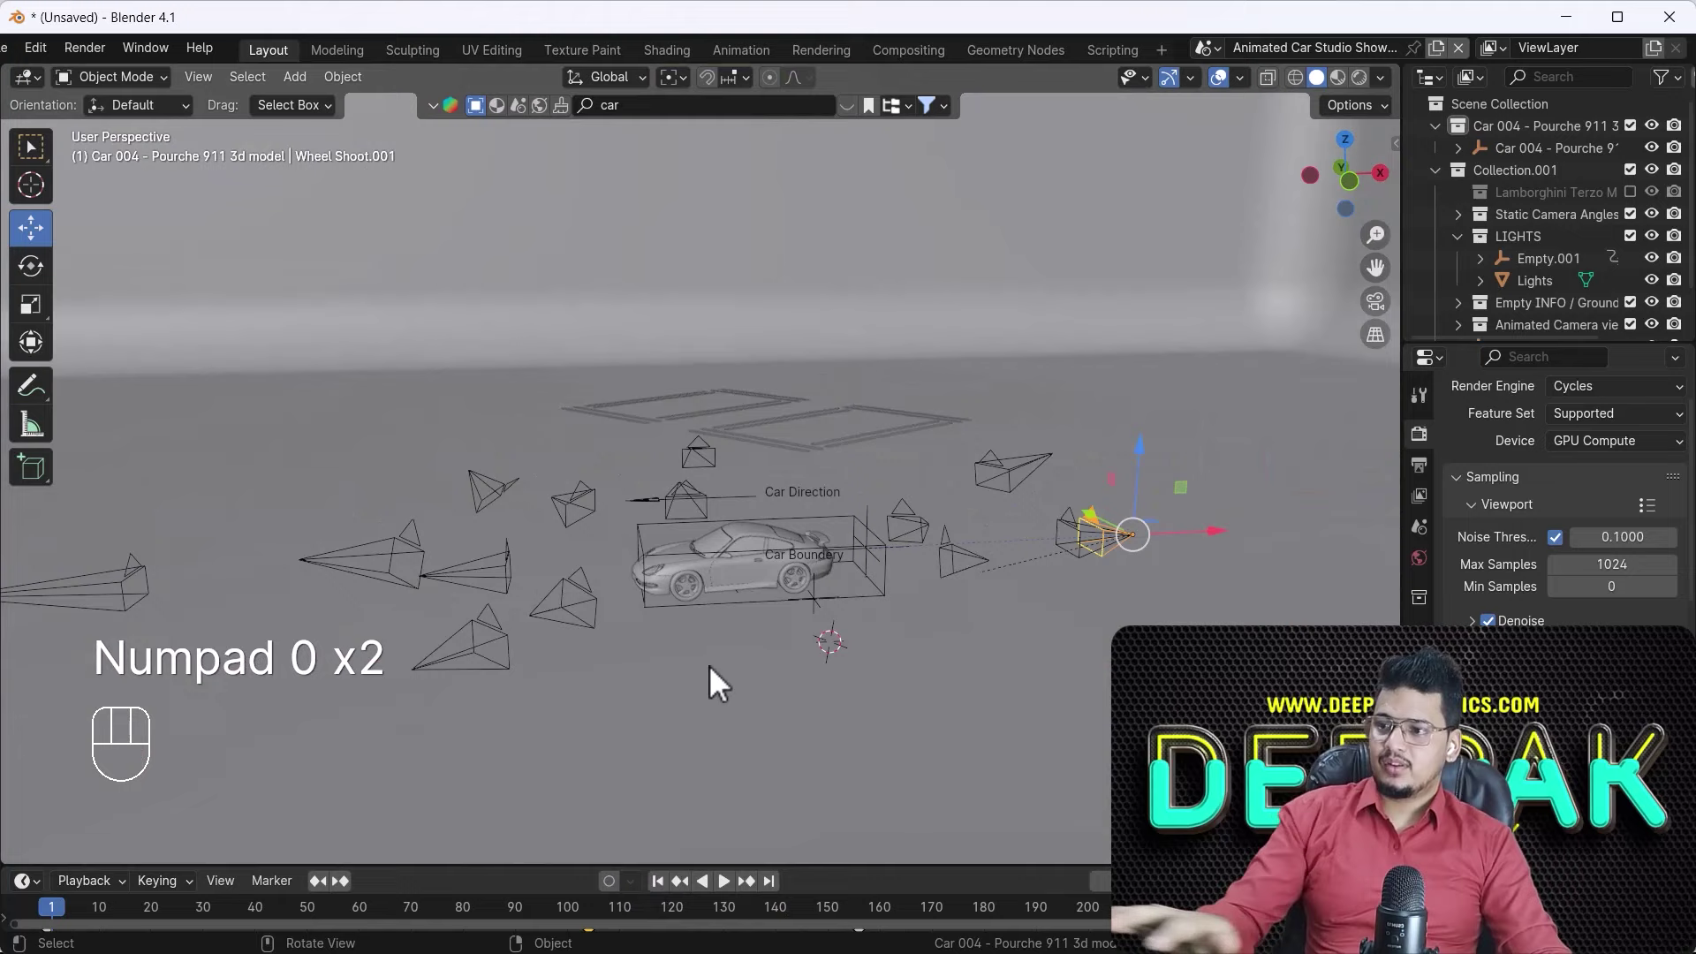
- Make the 360 Angle.001 camera active and play its orbit around the Porsche to frame 205
middle_click(723, 698)
left_click_drag(561, 909, 705, 928)
left_click(900, 800)
key("ctrl+KP_0")
key("space")
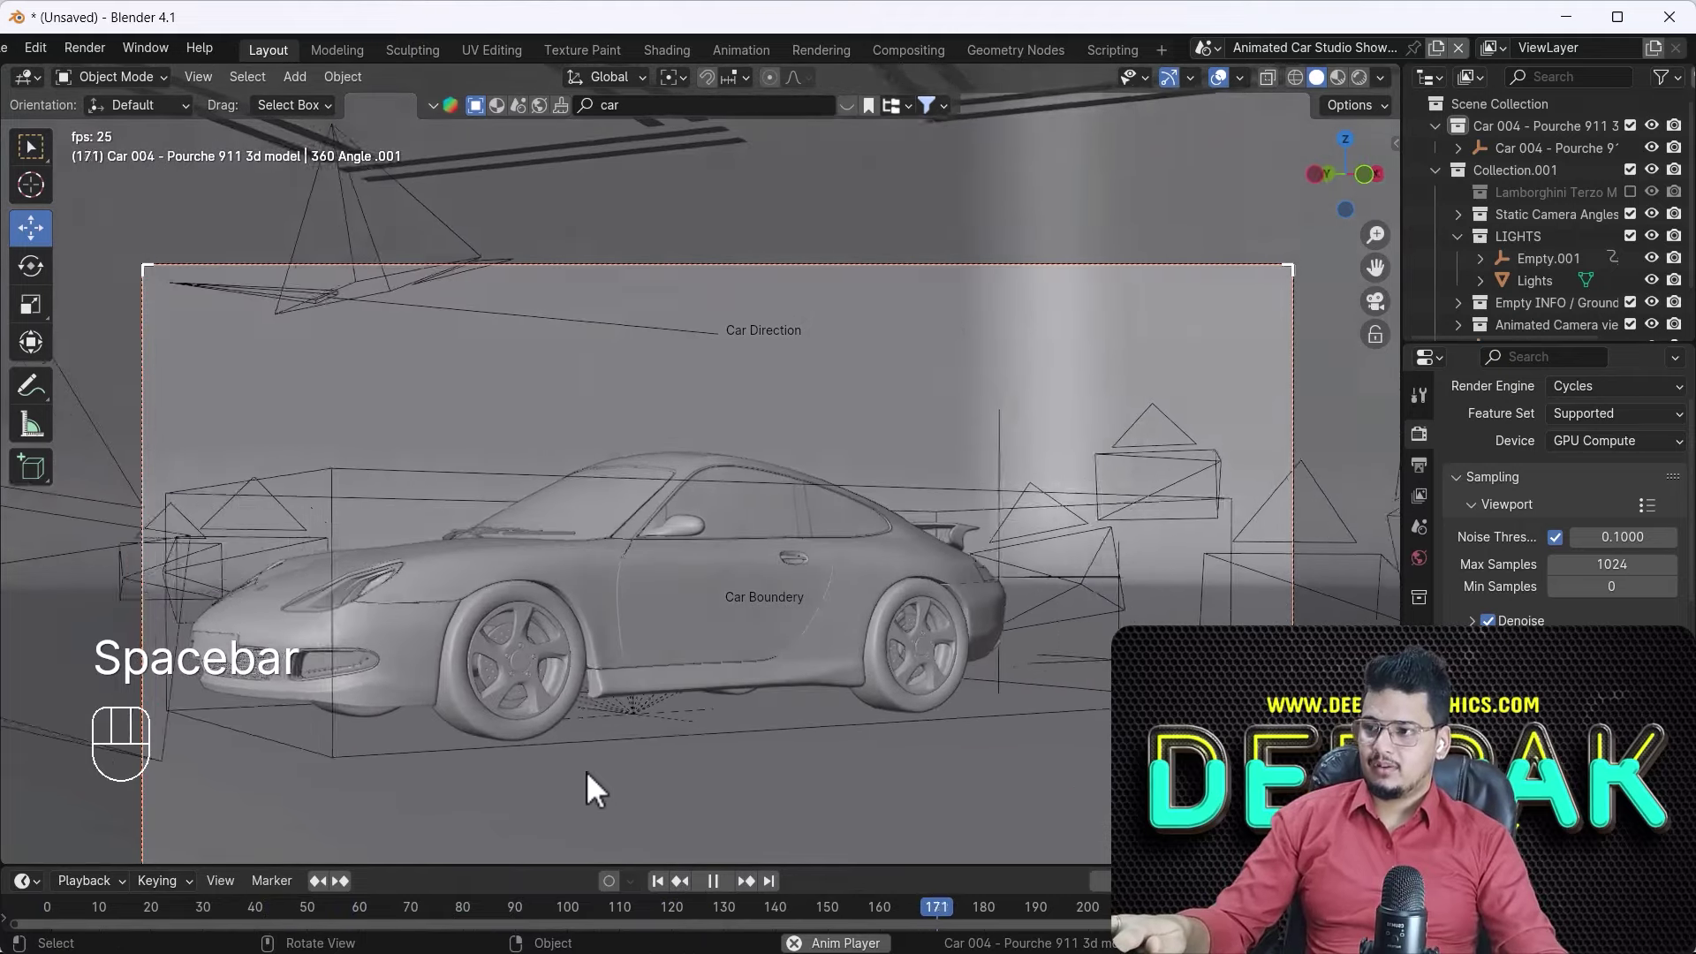
key("space")
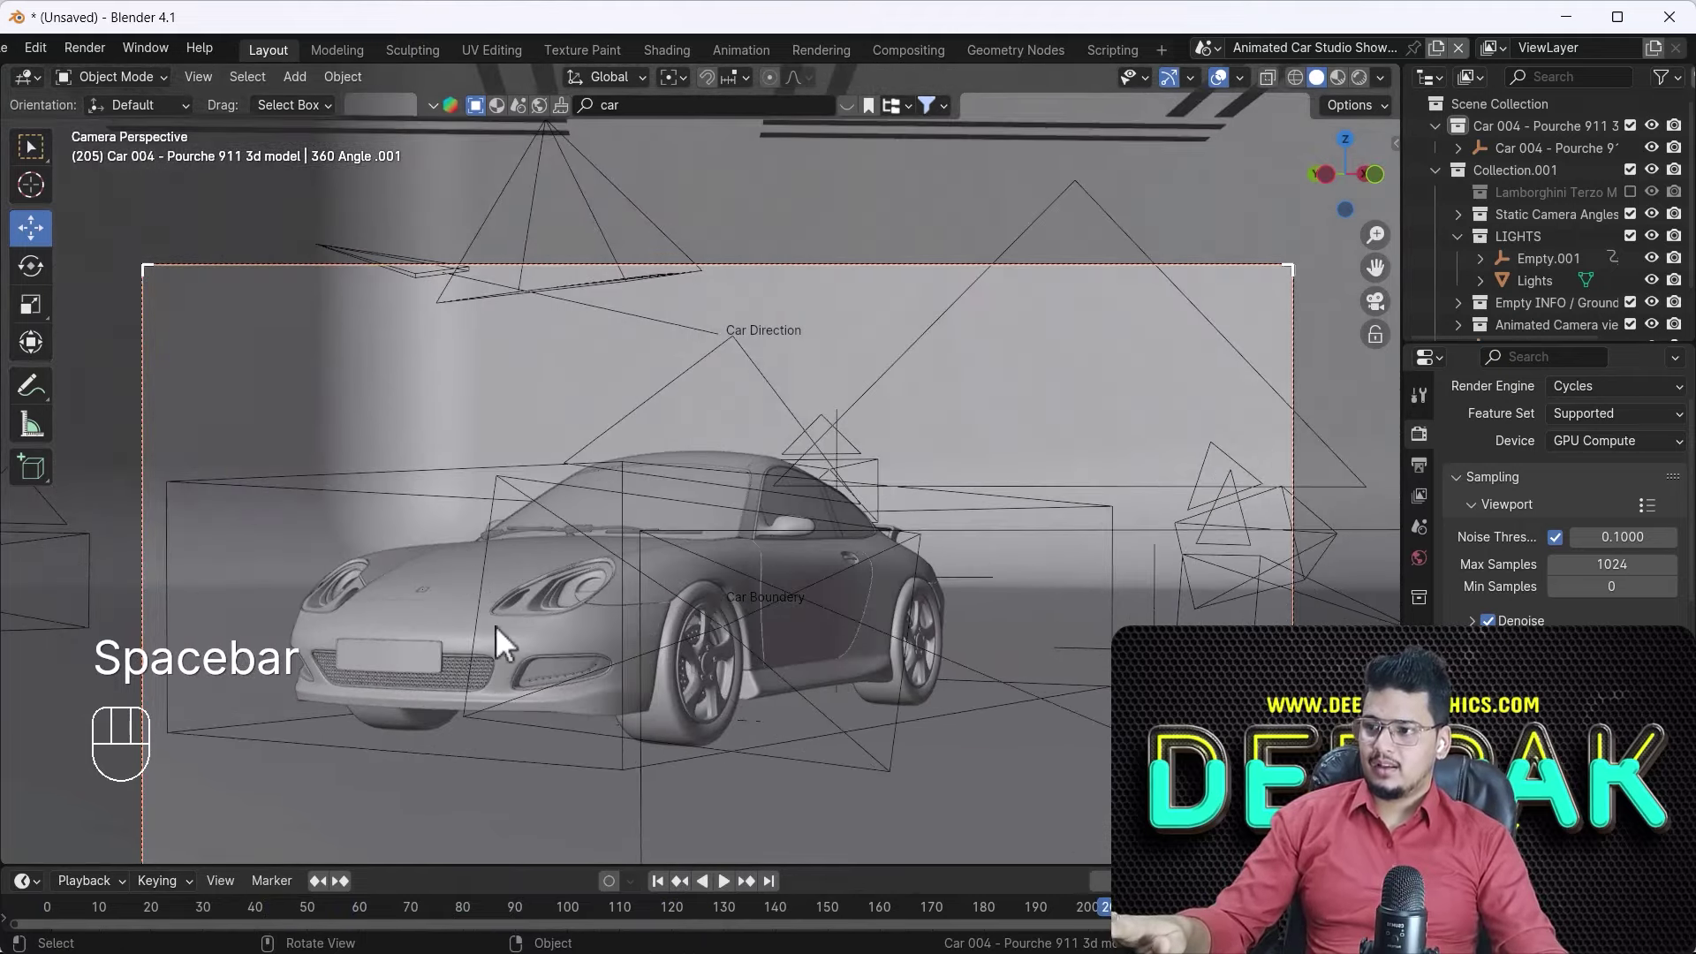
left_click_drag(640, 659, 629, 603)
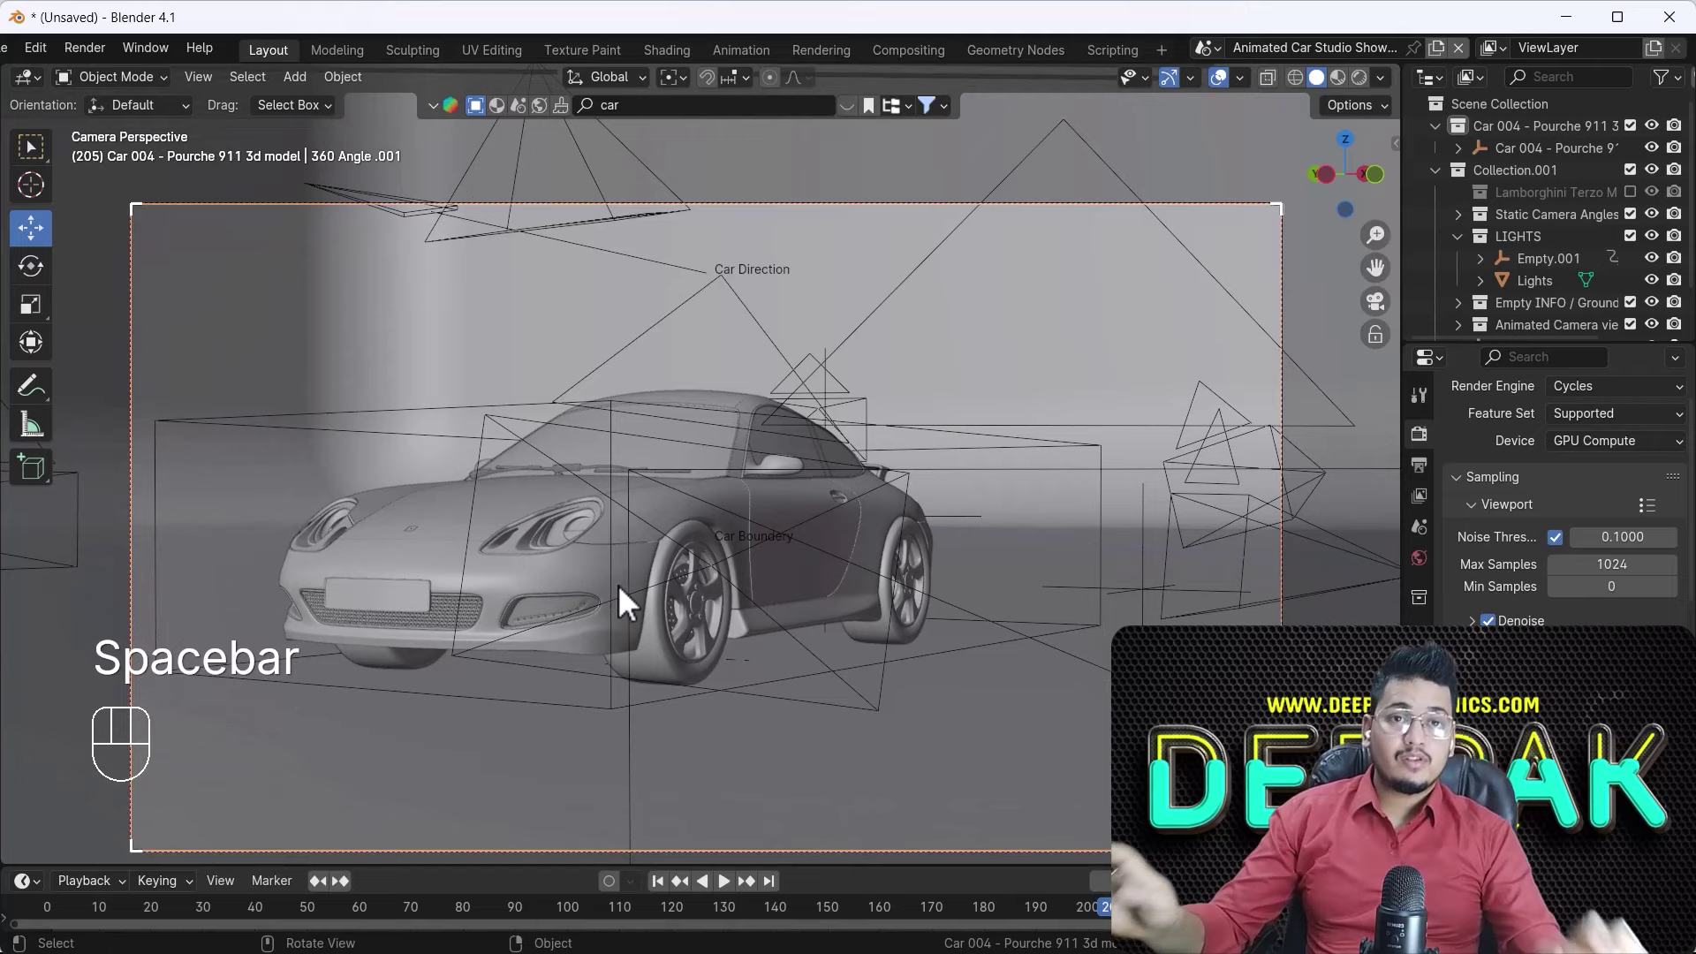
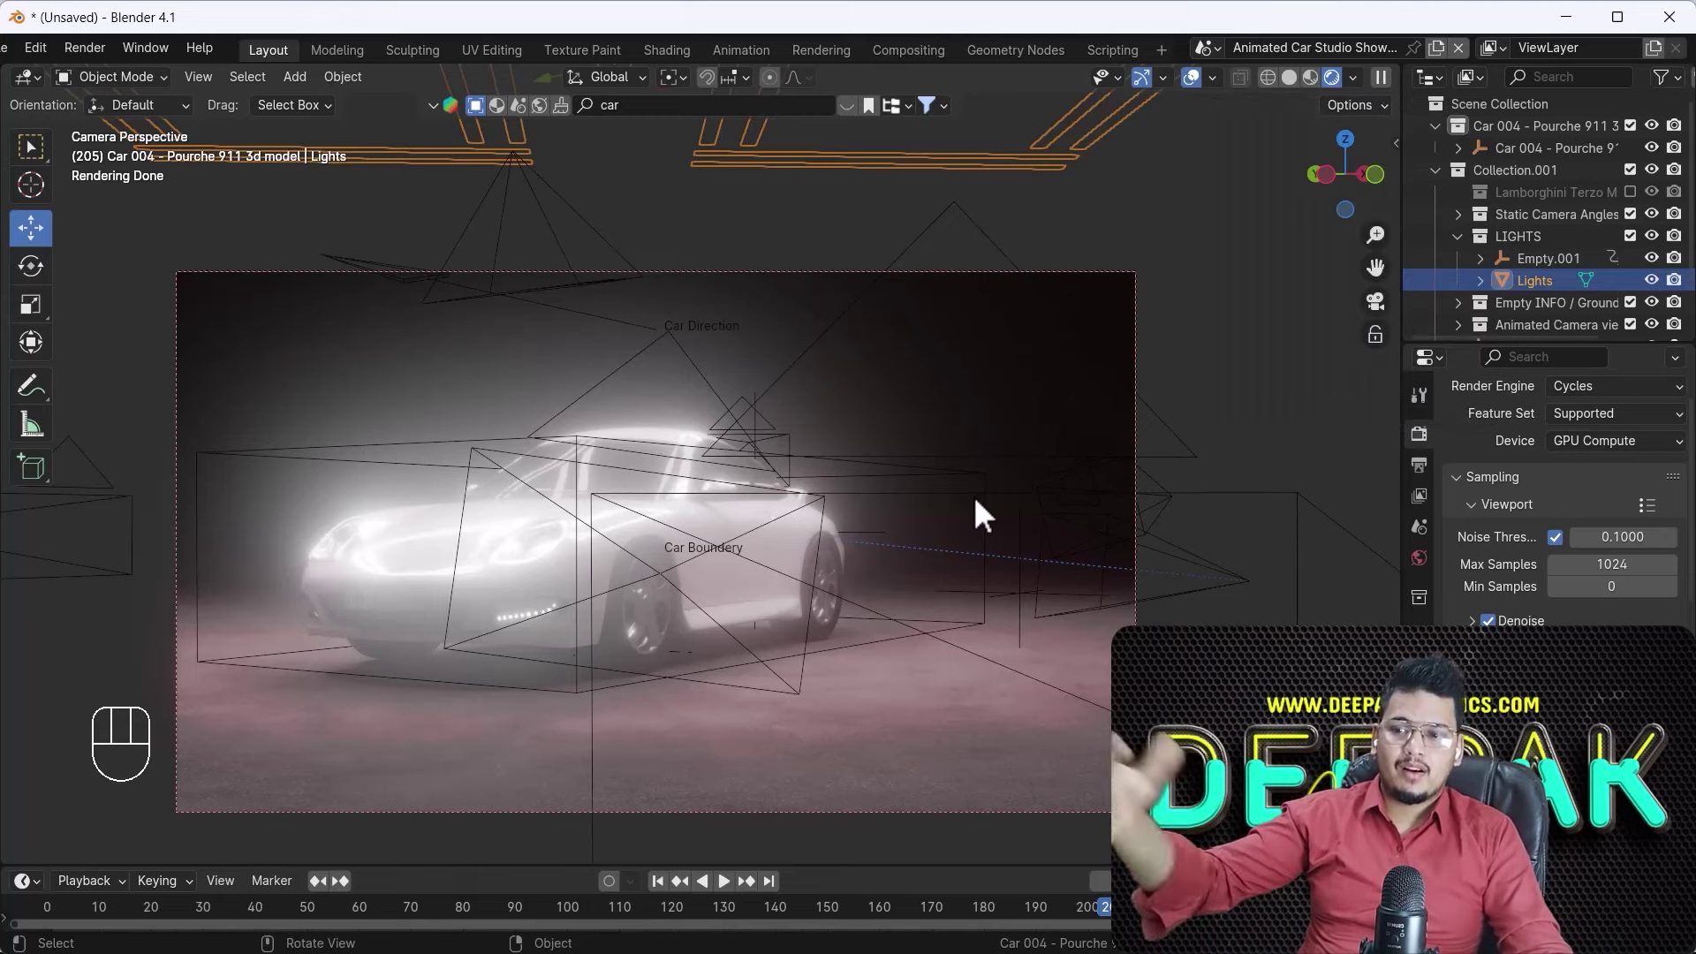
- Toggle out of the camera view and orbit to overlook the studio light frames in the Cycles render
key("KP_0")
left_click_drag(866, 612, 795, 606)
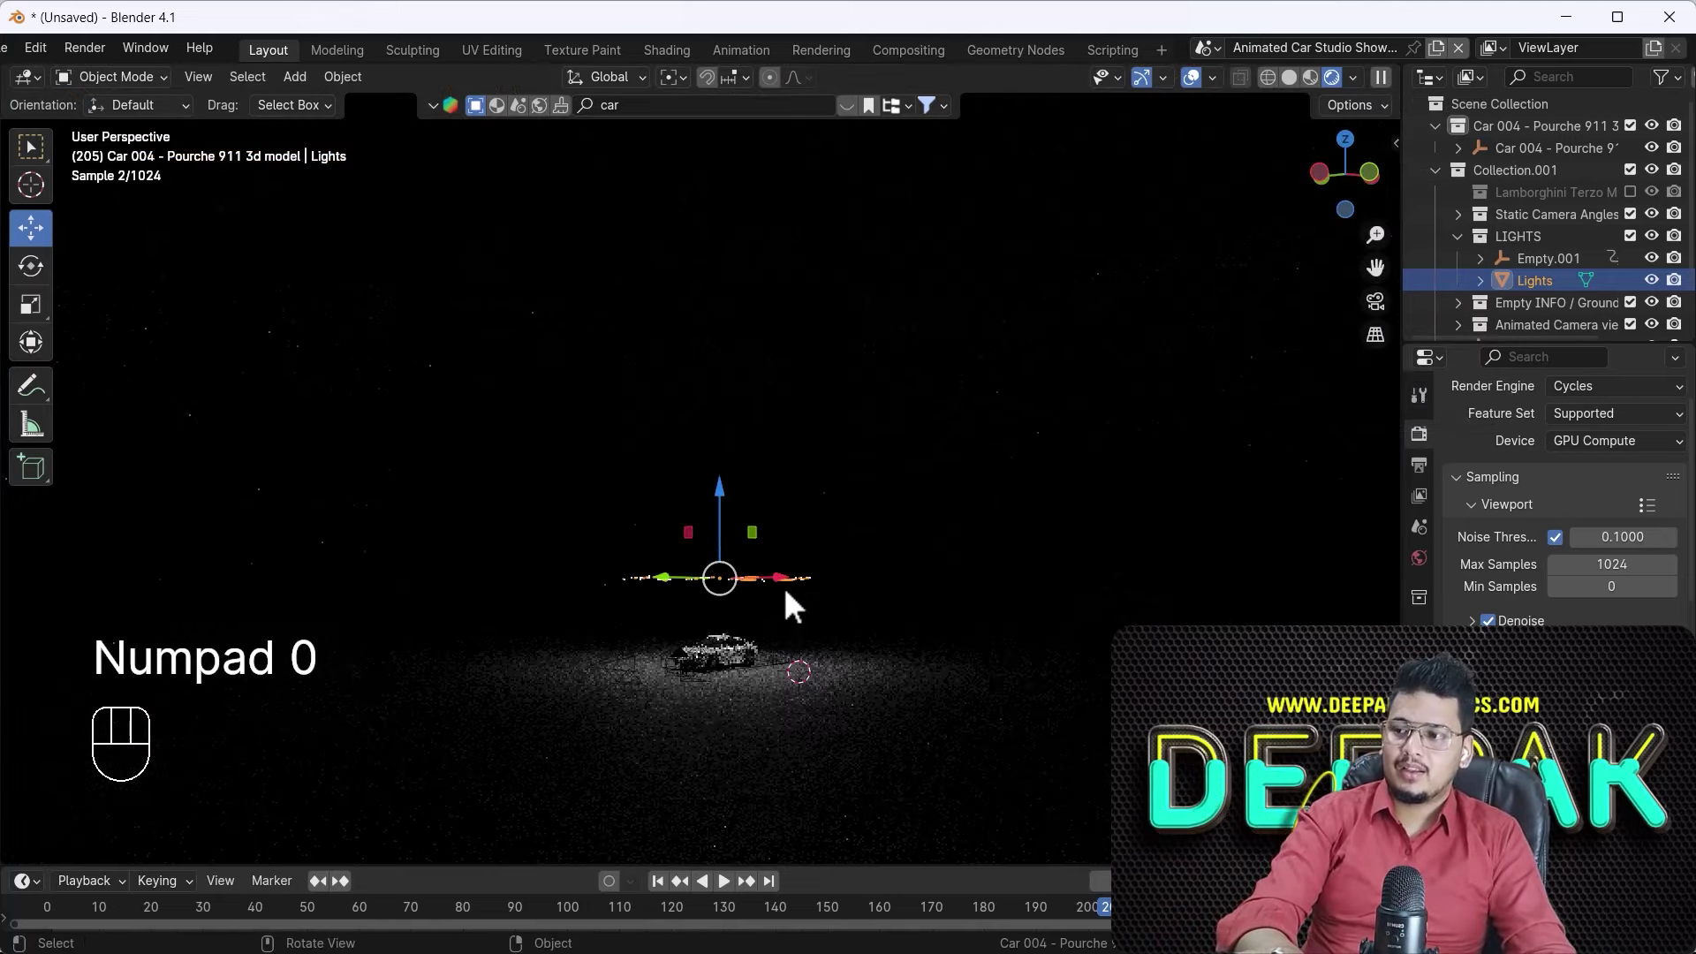
key("KP_0")
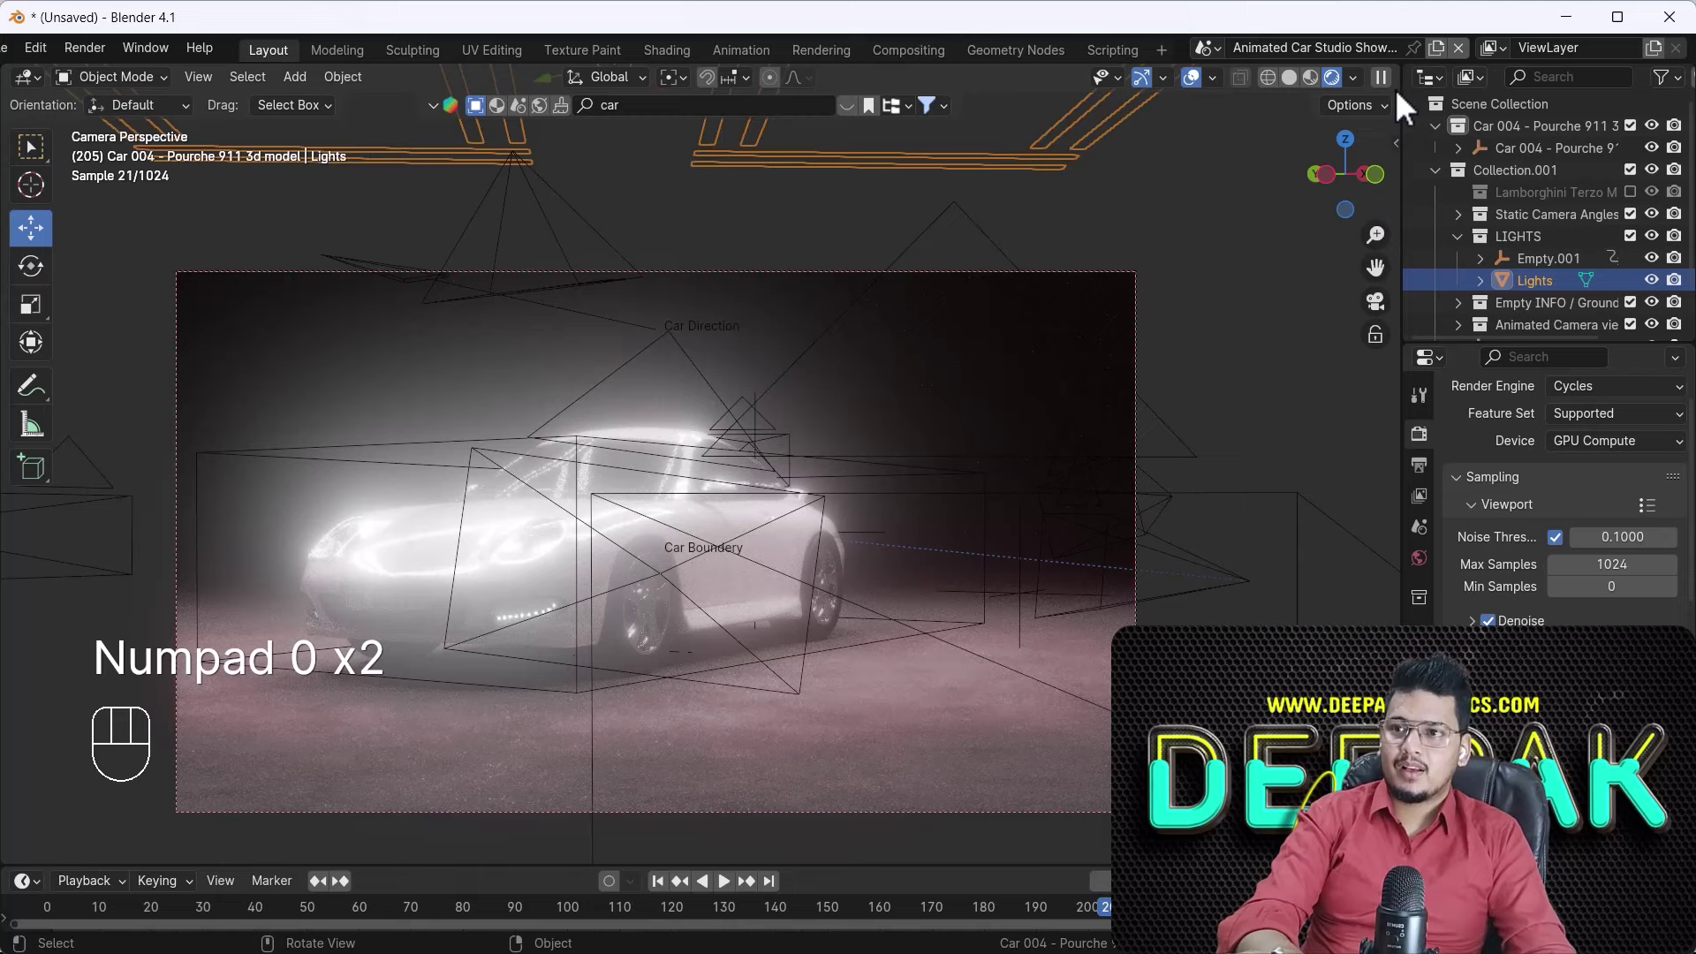
left_click_drag(1359, 97, 825, 611)
key("KP_0")
left_click_drag(756, 645, 722, 687)
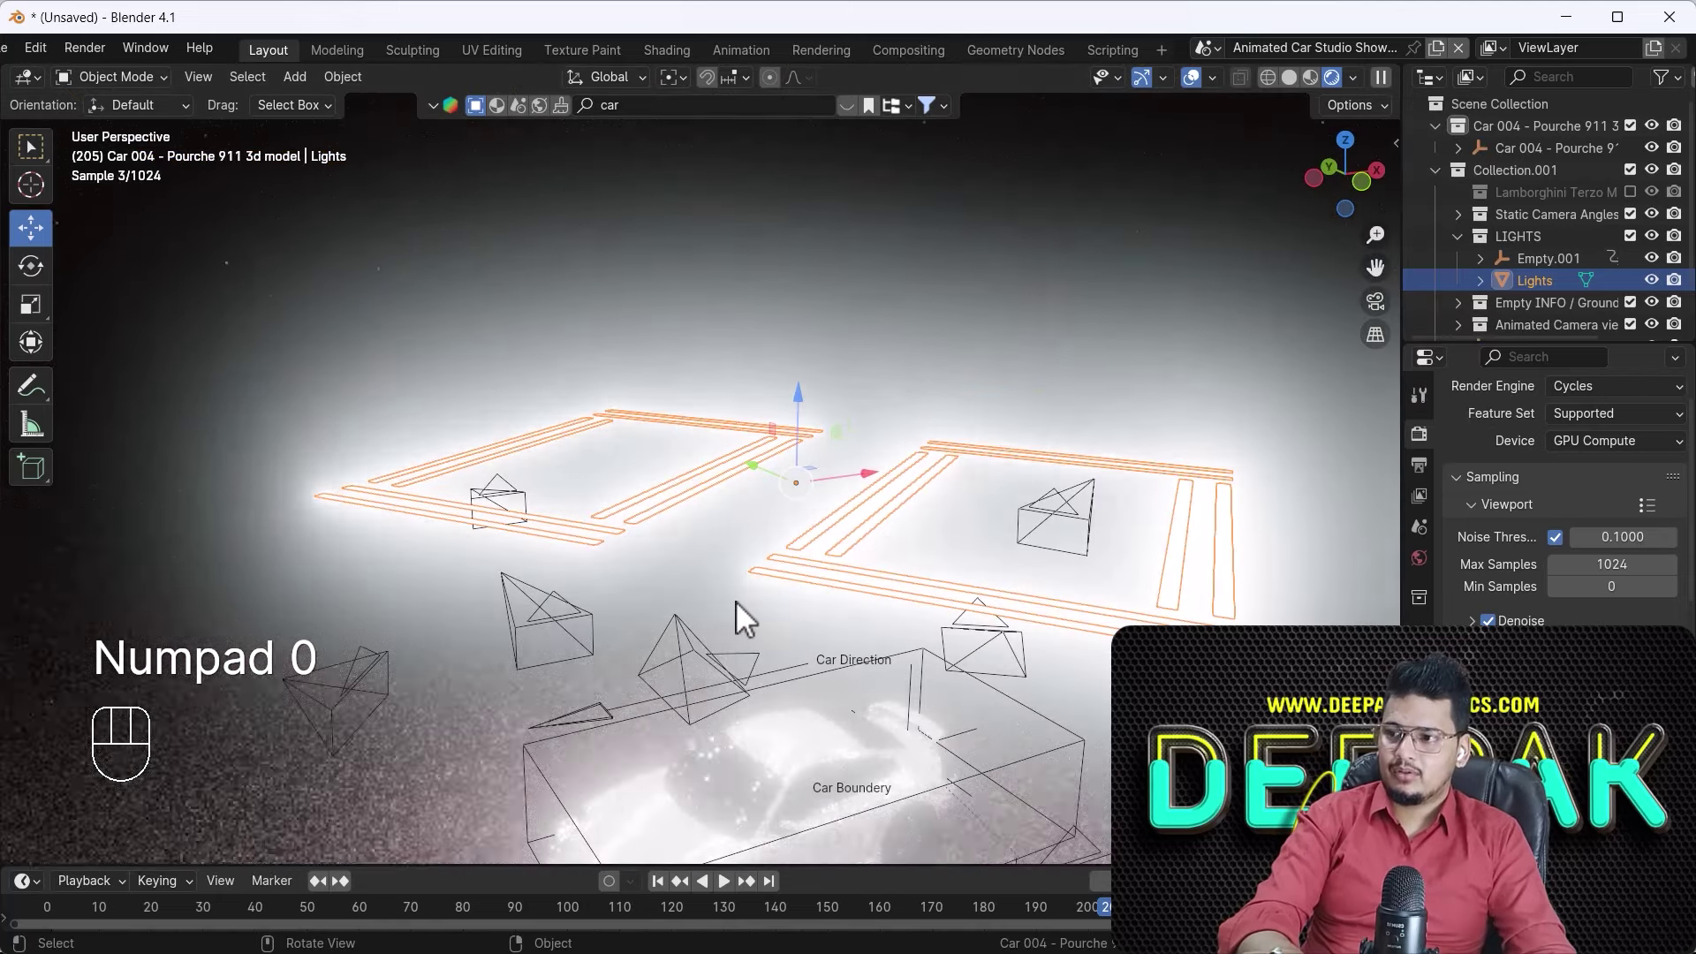